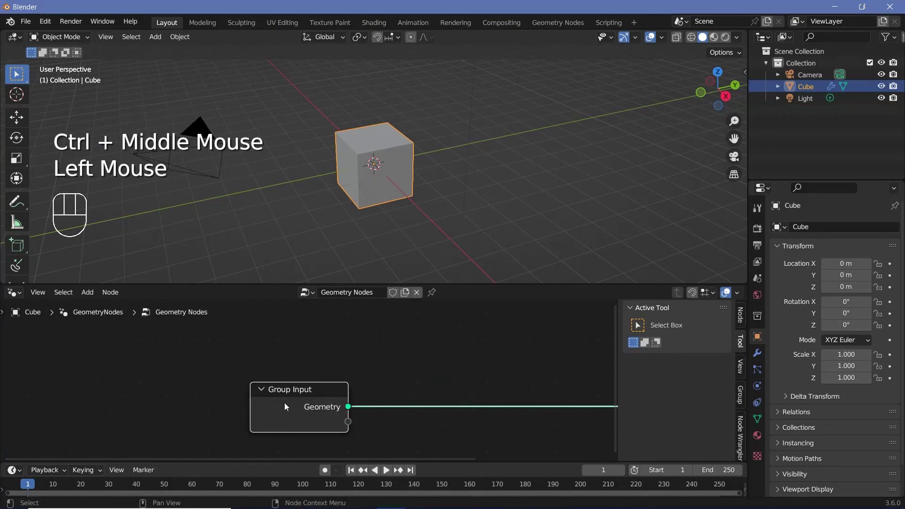
Delete the existing nodes from the cube's geometry node tree and orbit to a lower angle
key(x)
drag(325, 212, 417, 190)
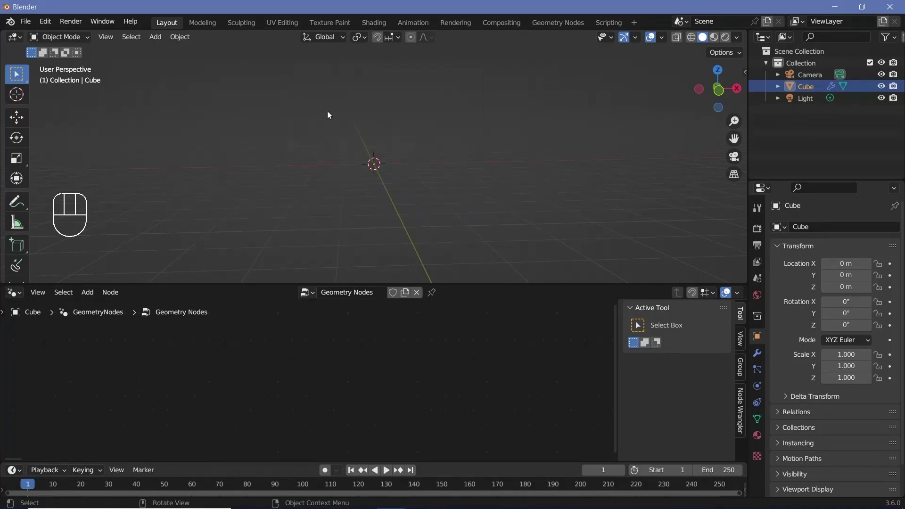
Add a 1.5 m Grid mesh node and feed it into the Group Output geometry
key(shift+a)
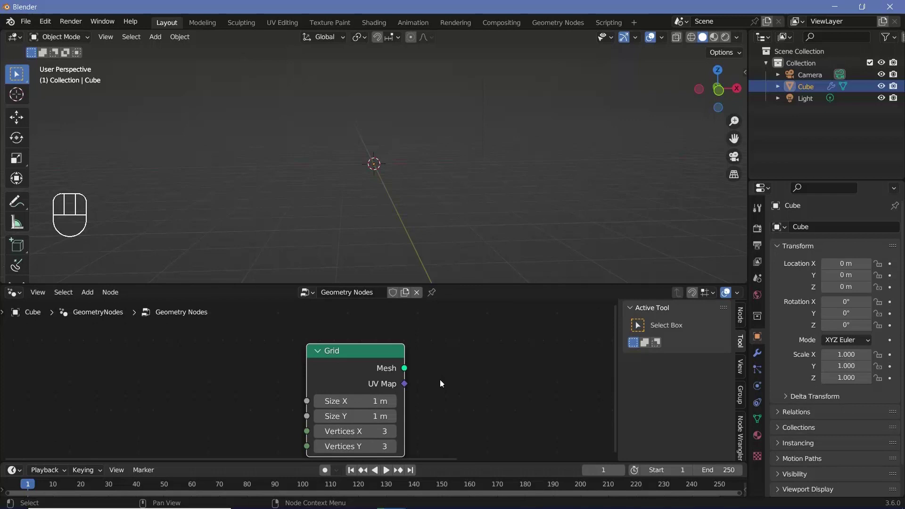
middle_click(482, 364)
middle_click(469, 414)
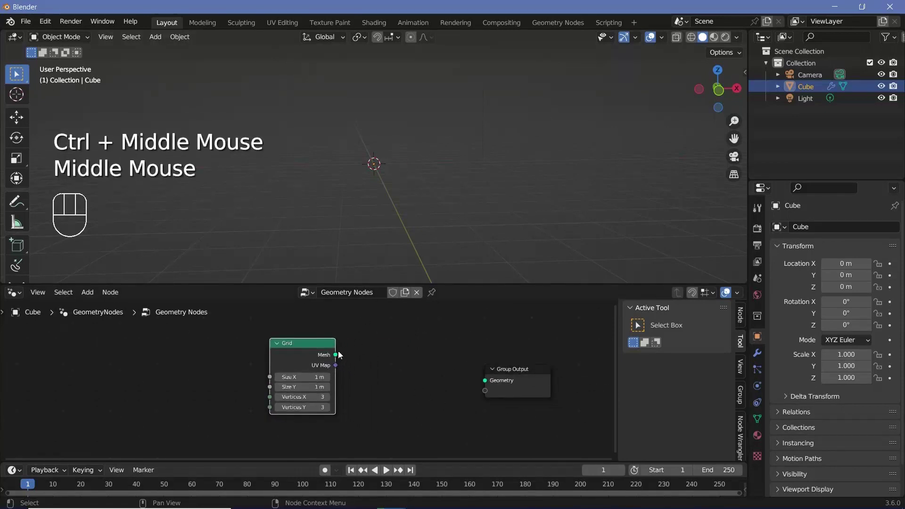
drag(339, 358, 494, 384)
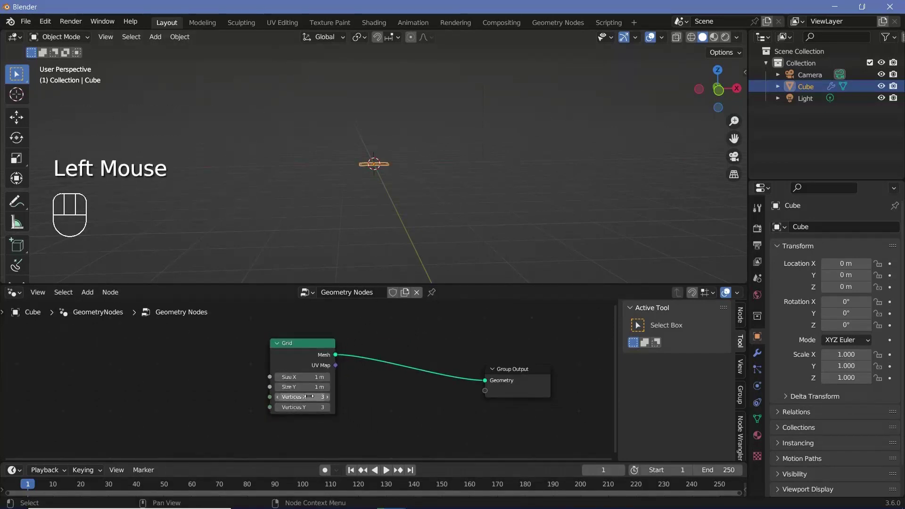
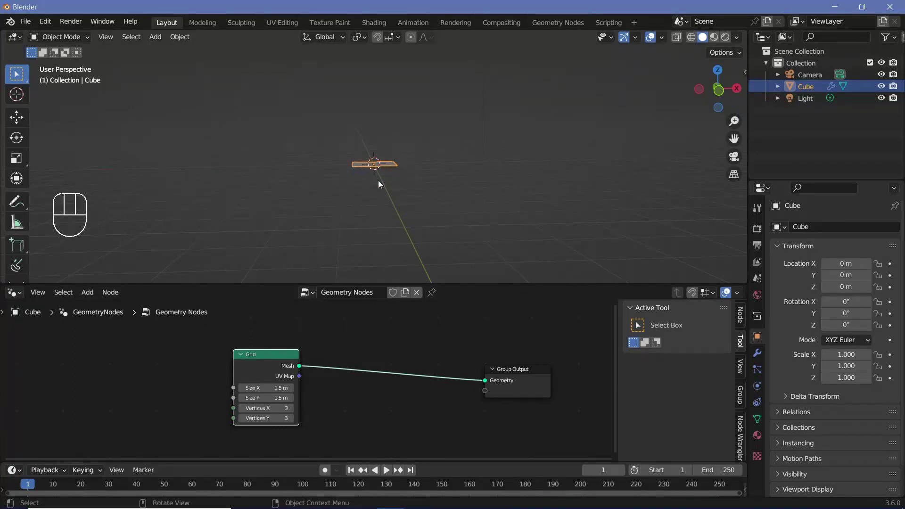
Move the grid object 2 m up along the Z axis
key(g)
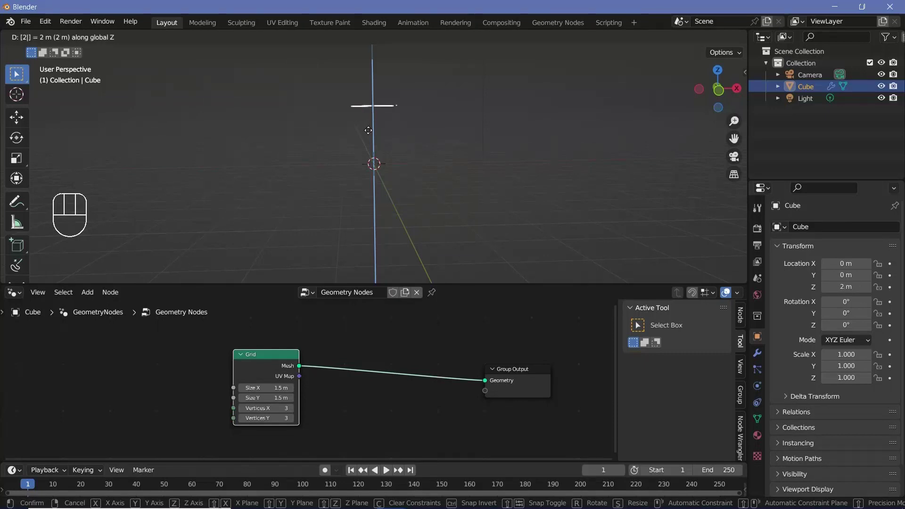
drag(372, 160, 374, 101)
drag(375, 116, 375, 147)
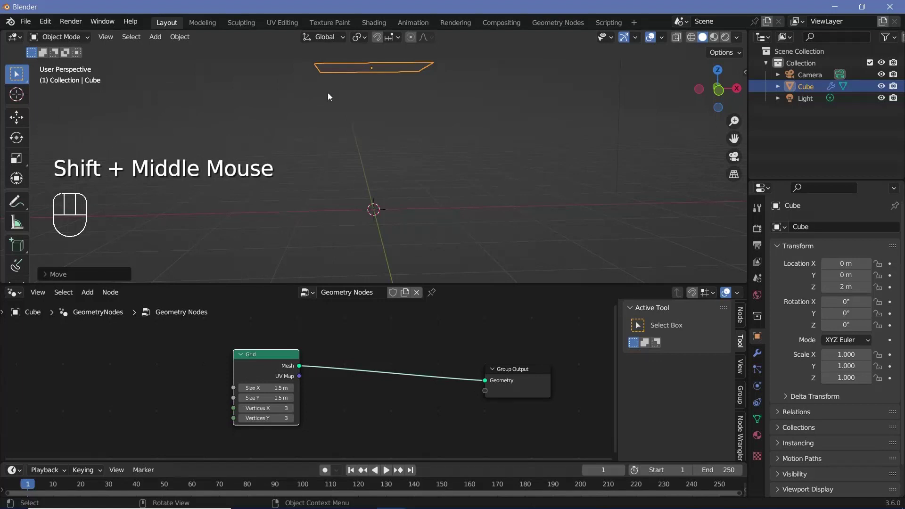
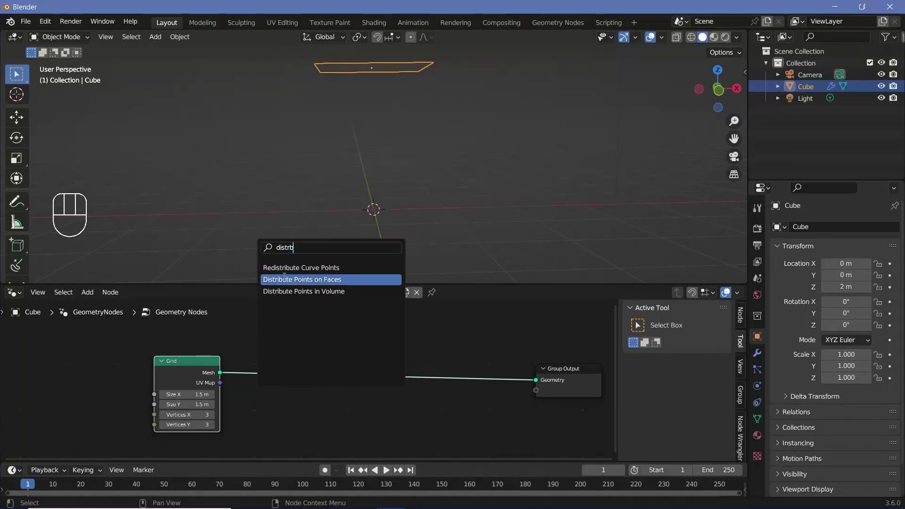
Scatter points on the grid with Distribute Points on Faces at density 40
click(298, 379)
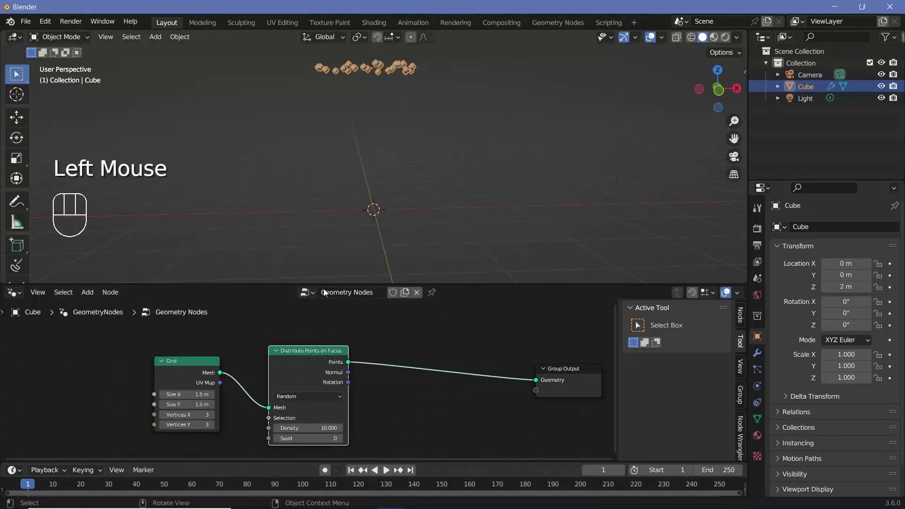
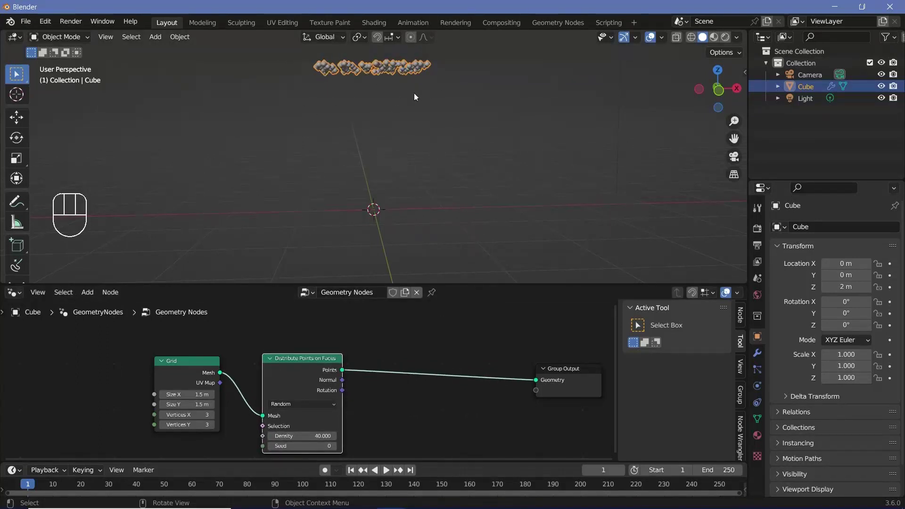
middle_click(328, 281)
Drive the scatter seed from Scene Time's frame through a Math node set to Modulo 150
key(shift+a)
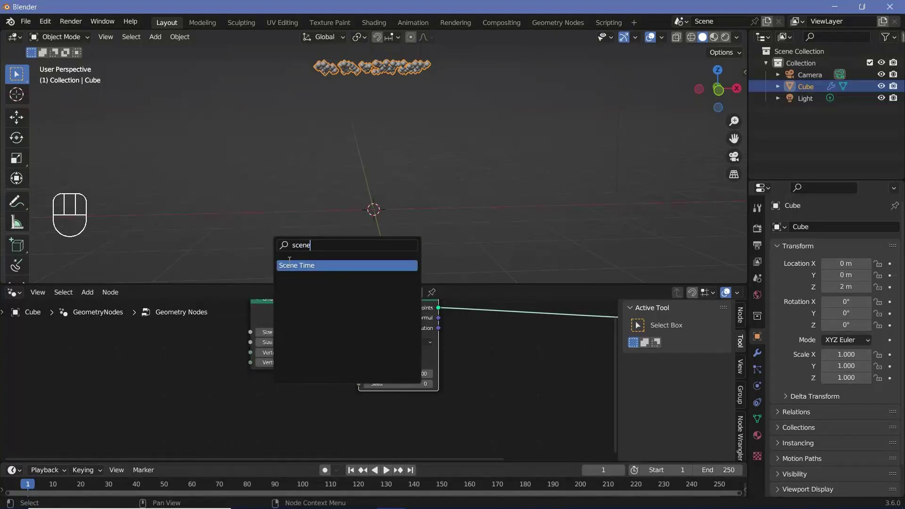
click(203, 415)
drag(241, 410, 155, 406)
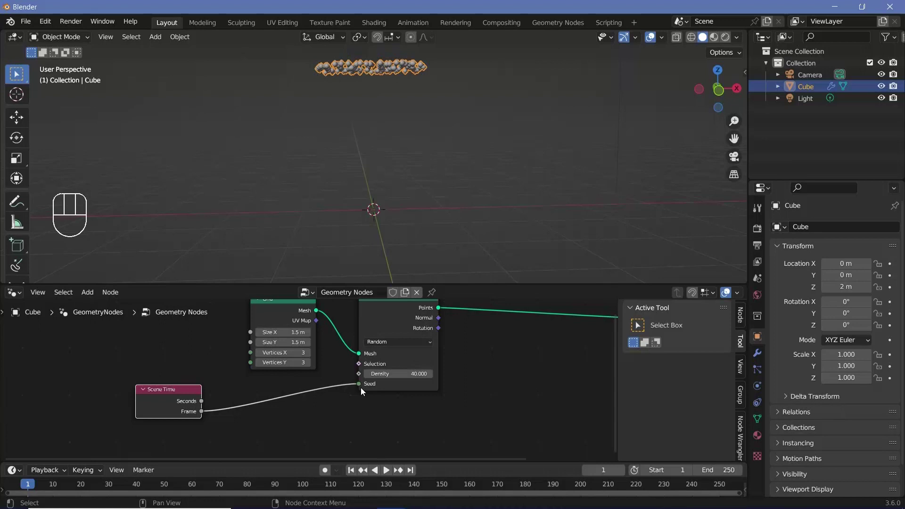
key(shift+a)
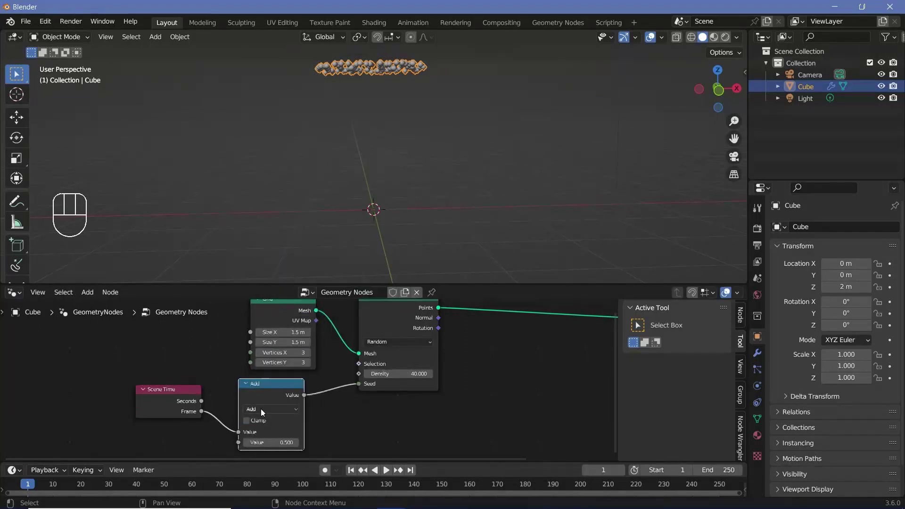
drag(264, 412, 334, 404)
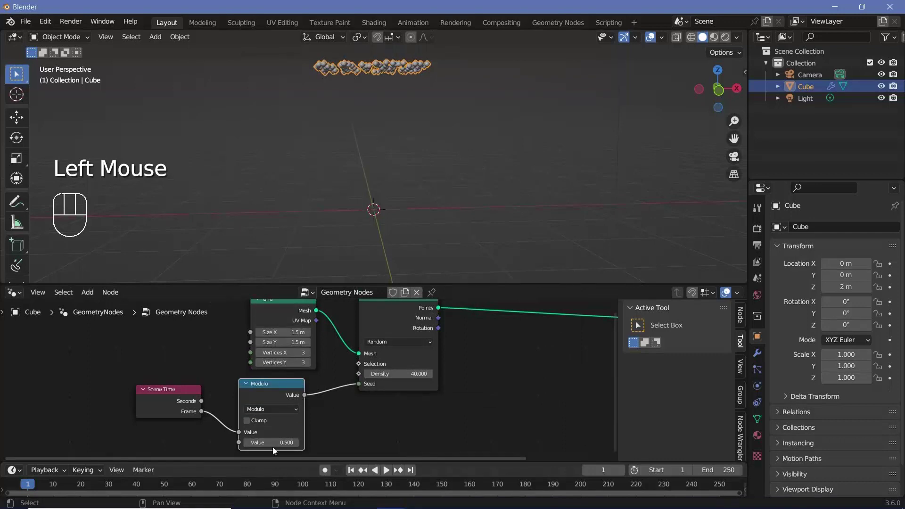
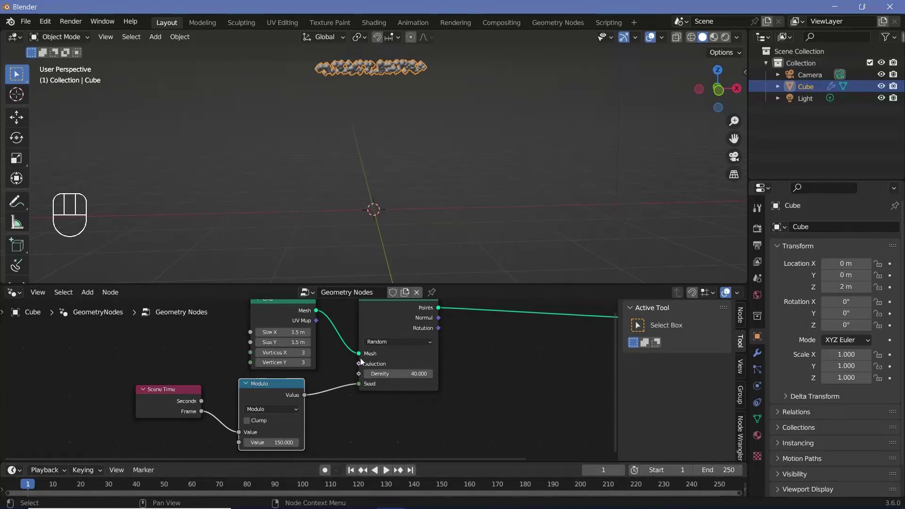
Place a Simulation Zone before the Group Output and test playback
middle_click(500, 392)
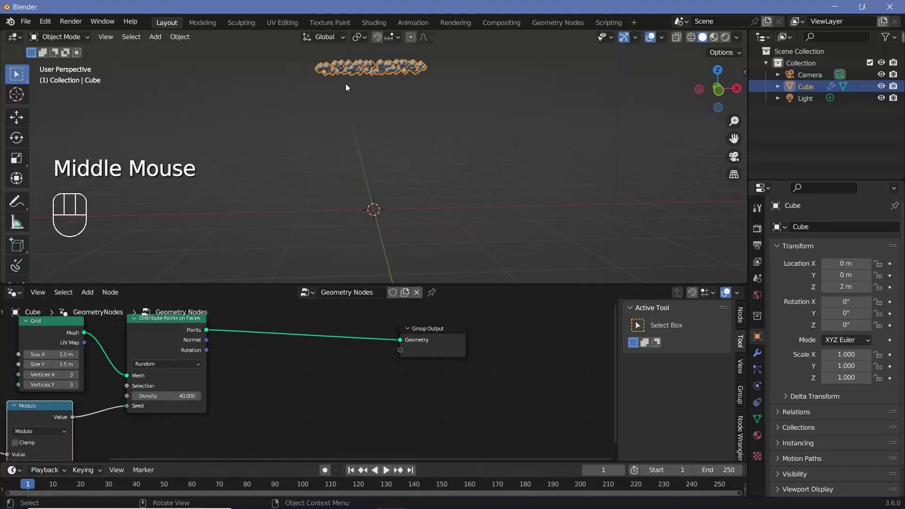
click(444, 355)
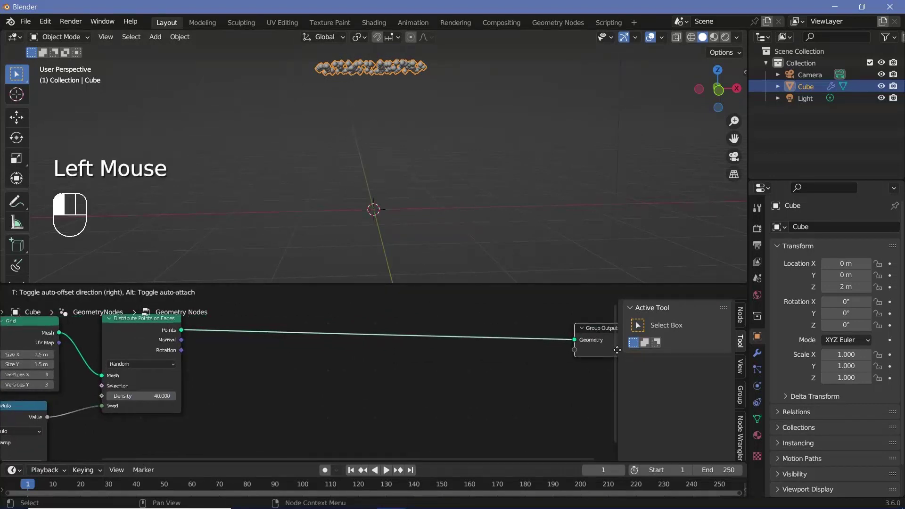
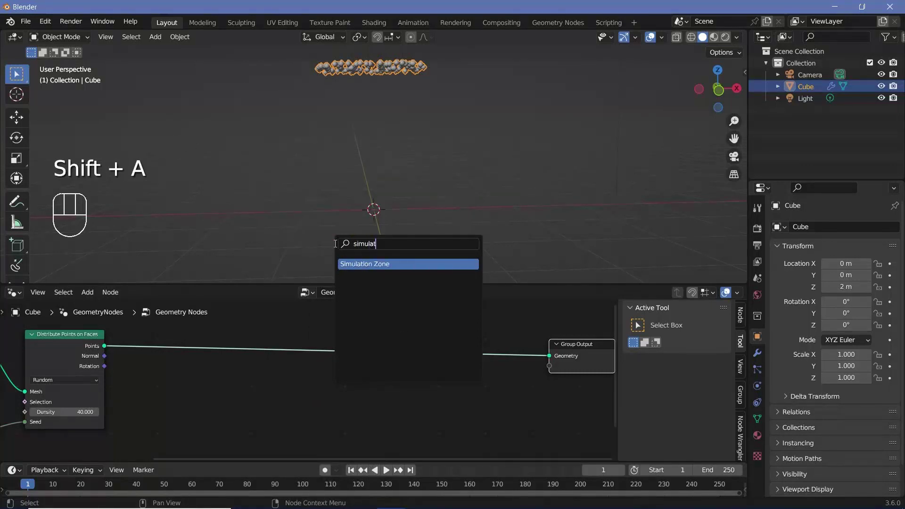
drag(110, 348, 258, 367)
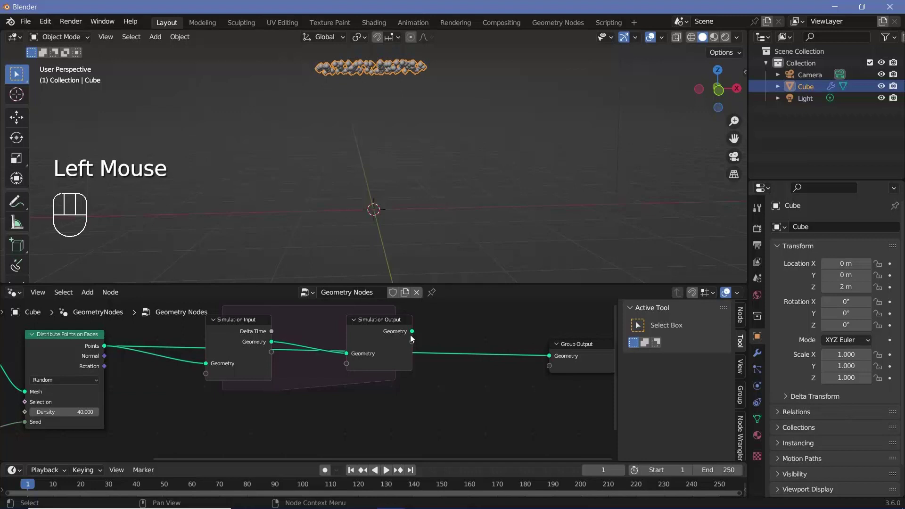
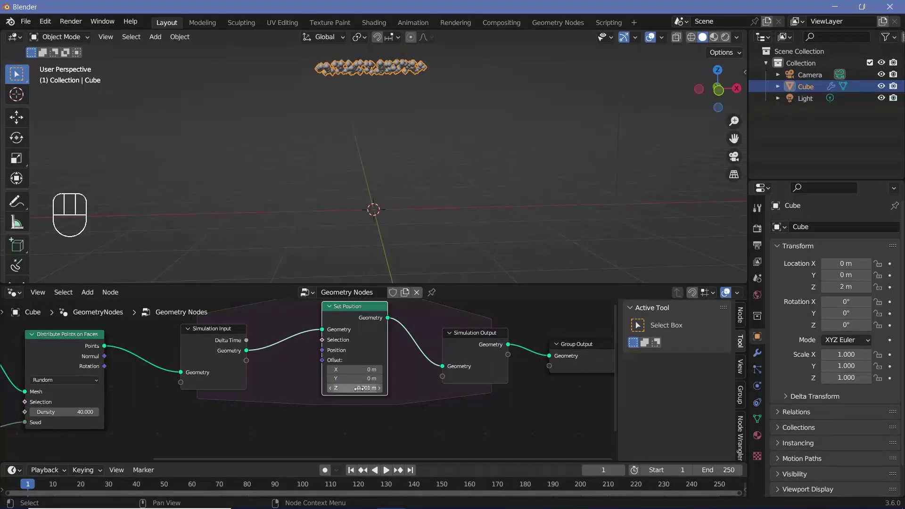
key(space)
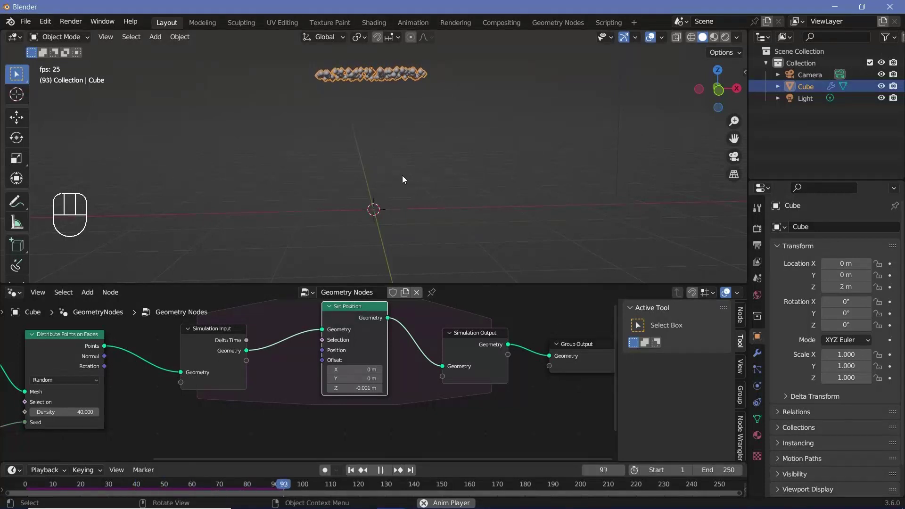
key(space)
Offset the points −0.005 m in Z per step with Set Position and watch them fall
drag(381, 265, 351, 401)
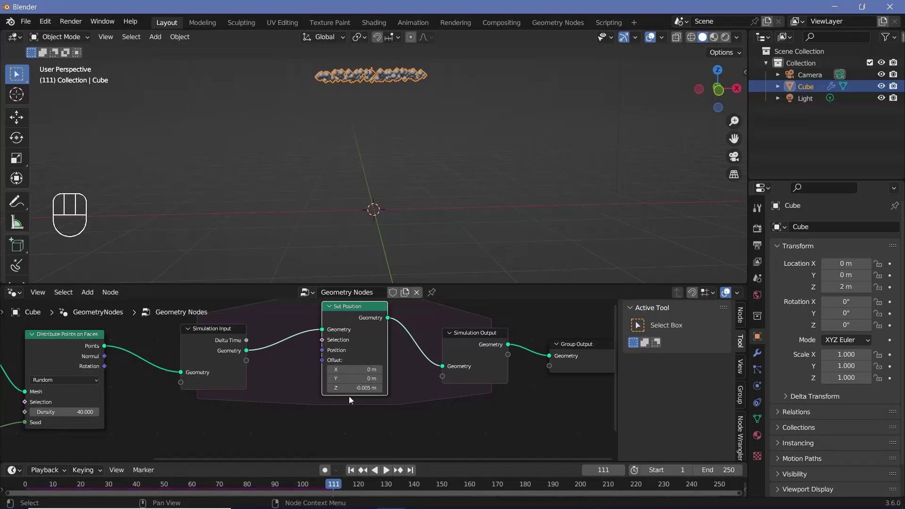
click(28, 488)
key(space)
drag(406, 143, 398, 141)
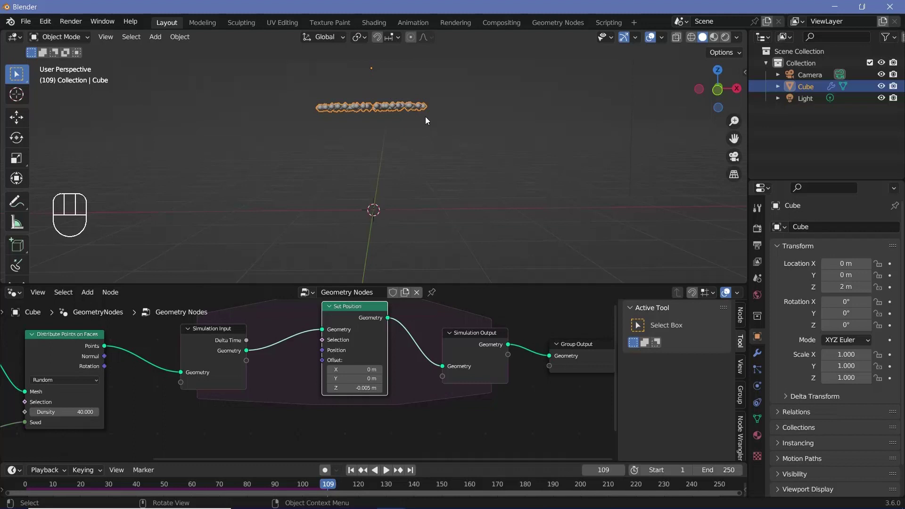
key(space)
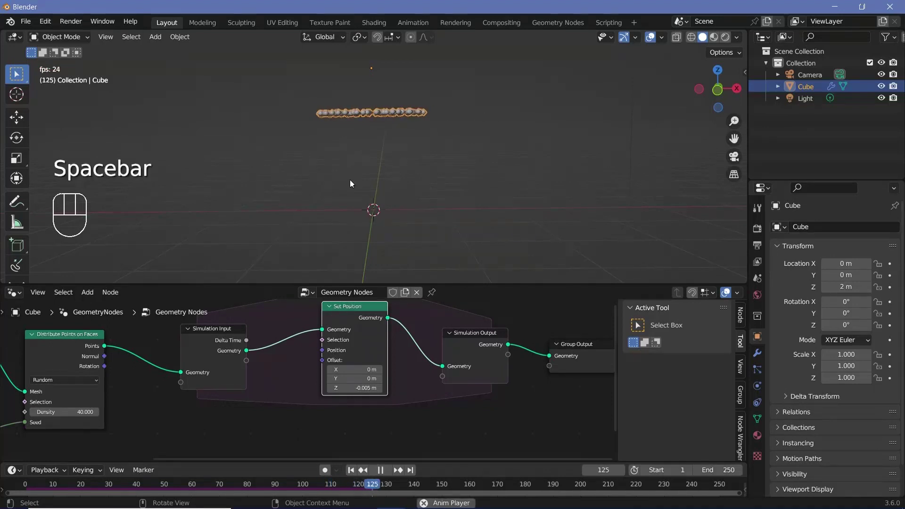
key(space)
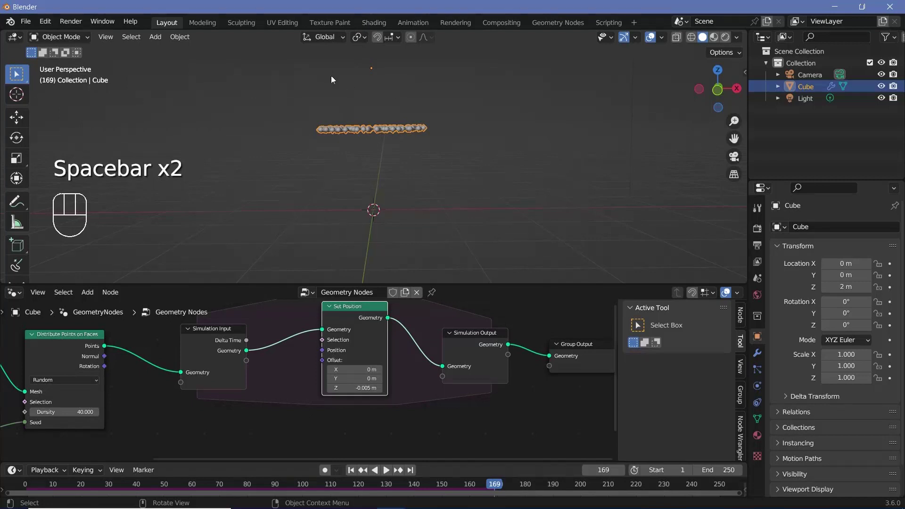
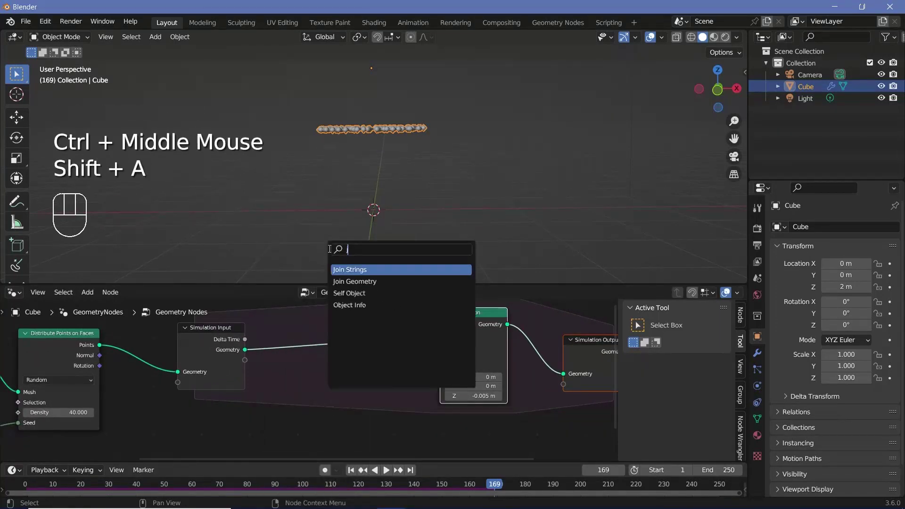
Rearrange the simulation zone so Join Geometry routes toward the output with room for new nodes
middle_click(240, 361)
scroll(down, 3)
click(240, 361)
middle_click(133, 358)
drag(220, 341, 374, 401)
drag(306, 386, 354, 378)
drag(399, 357, 427, 359)
Insert a Switch node between Join Geometry and the simulation output
key(shift+a)
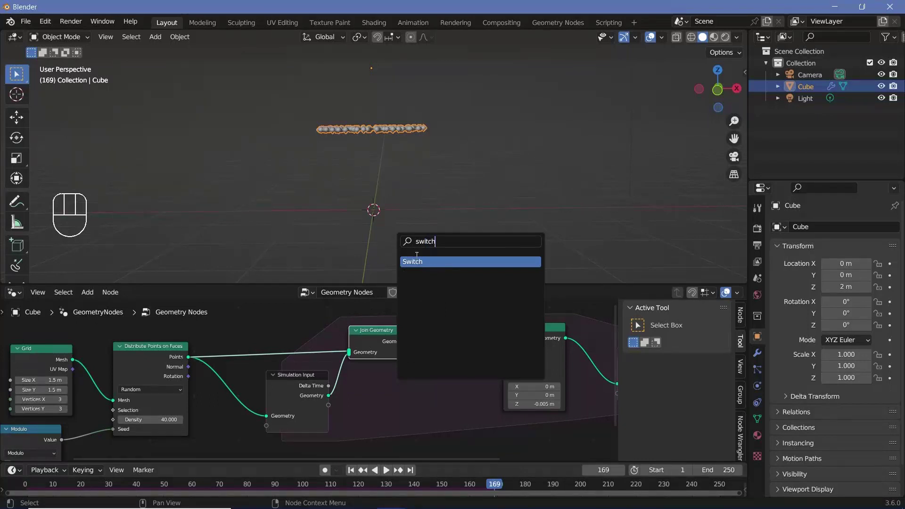
click(451, 378)
drag(412, 367, 391, 348)
click(387, 348)
drag(338, 400, 429, 378)
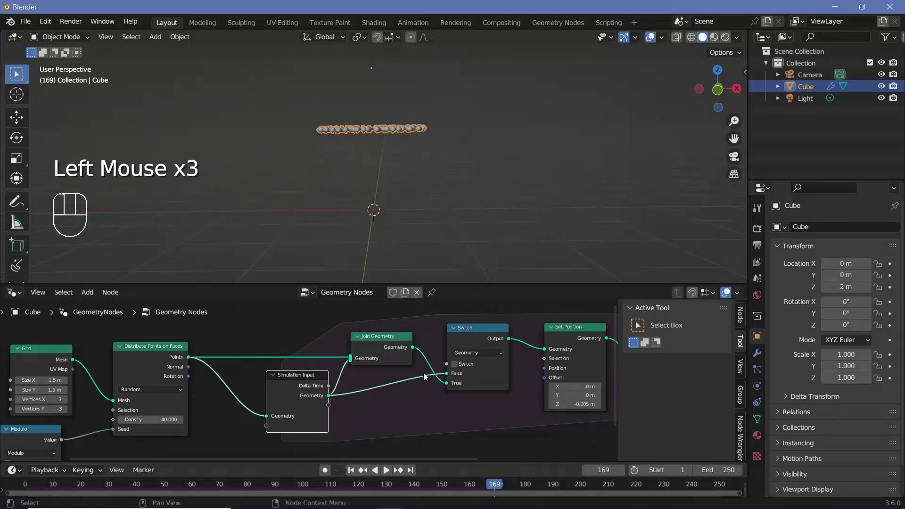
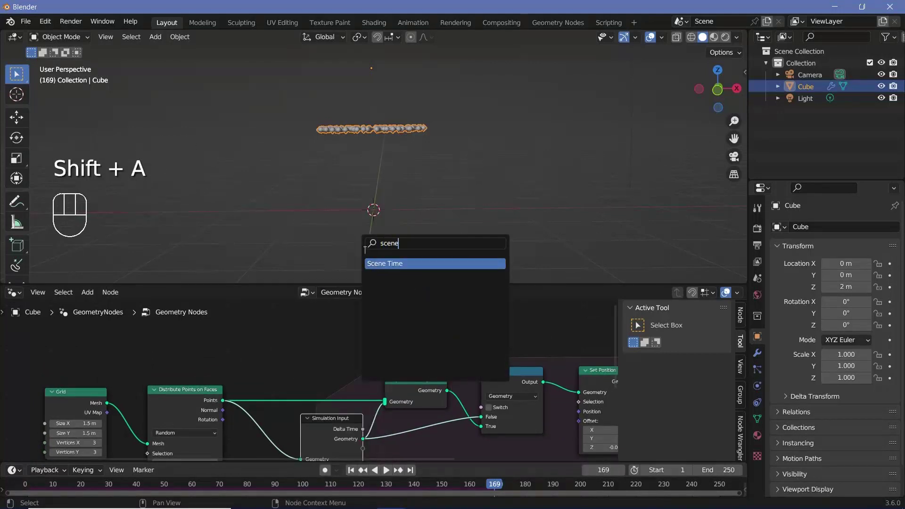
Add a second Scene Time and Modulo math node to drive the Switch input
key(shift+a)
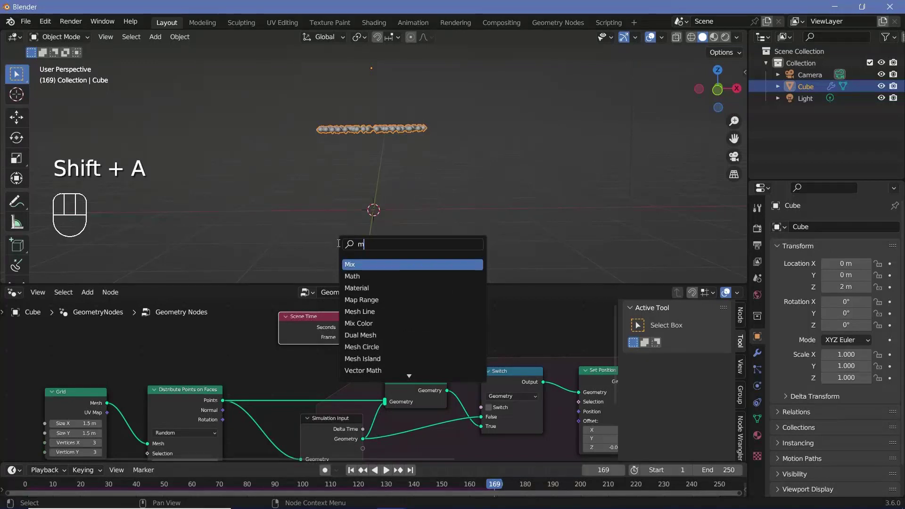
drag(391, 329, 435, 375)
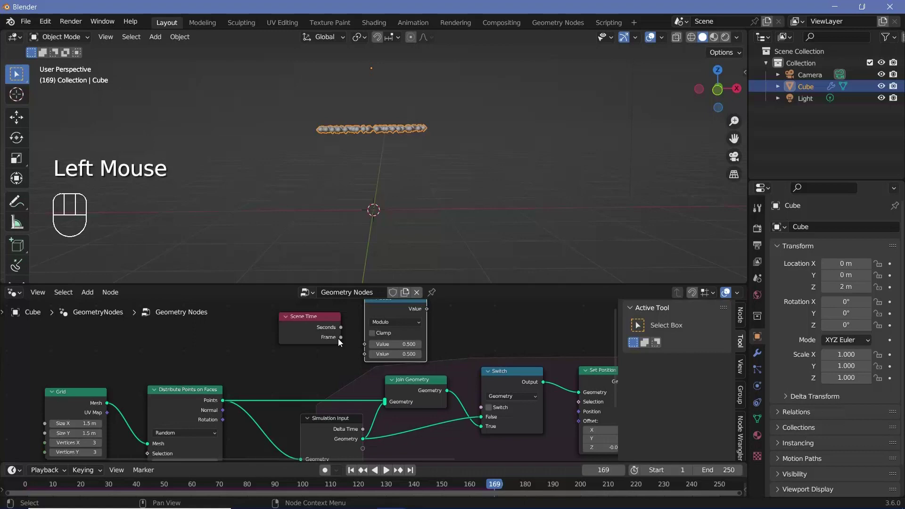
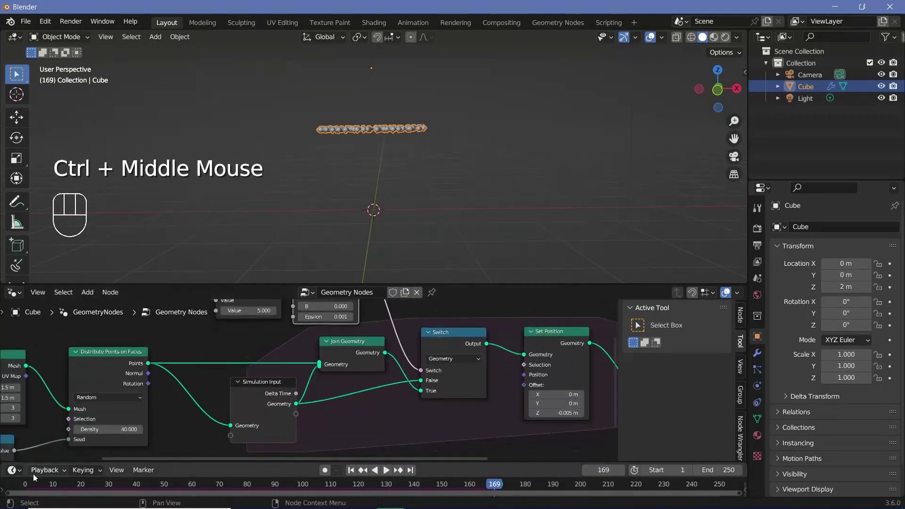
Set the modulo to 15 for periodic emission and change the frame rate to 30 fps
click(28, 490)
key(space)
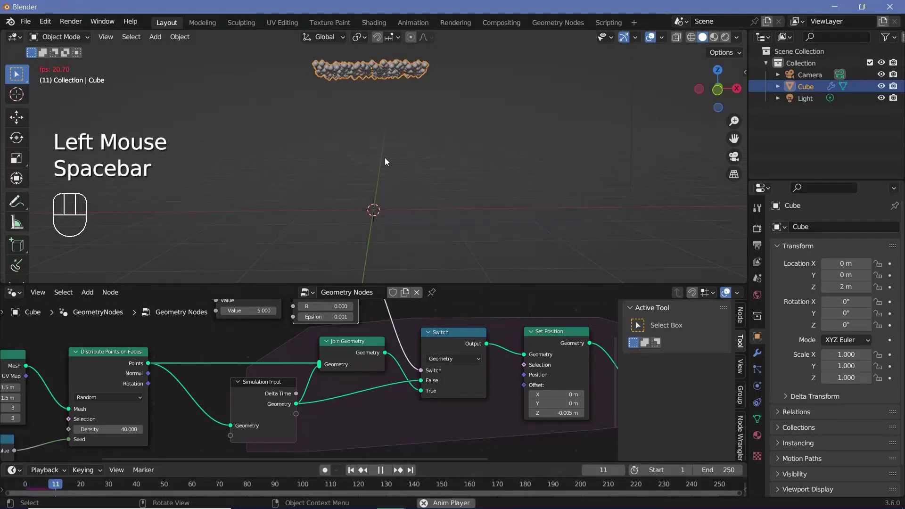
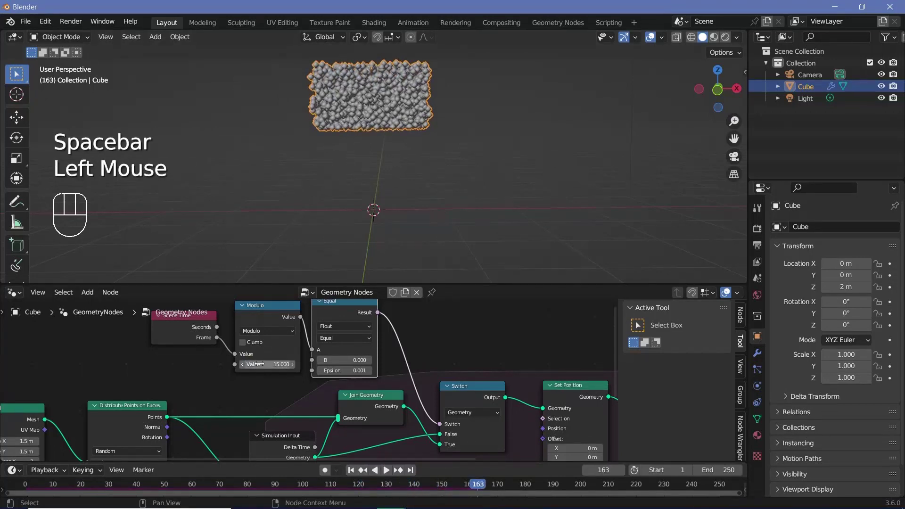
click(761, 249)
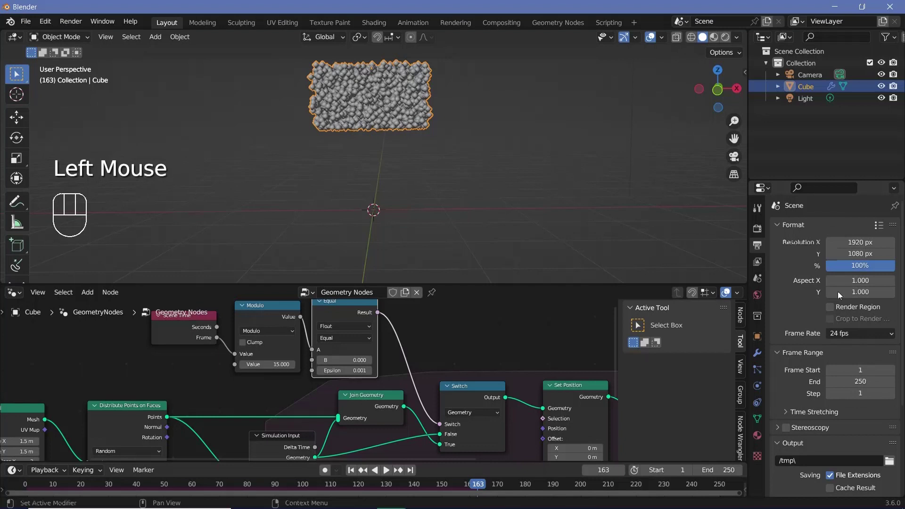
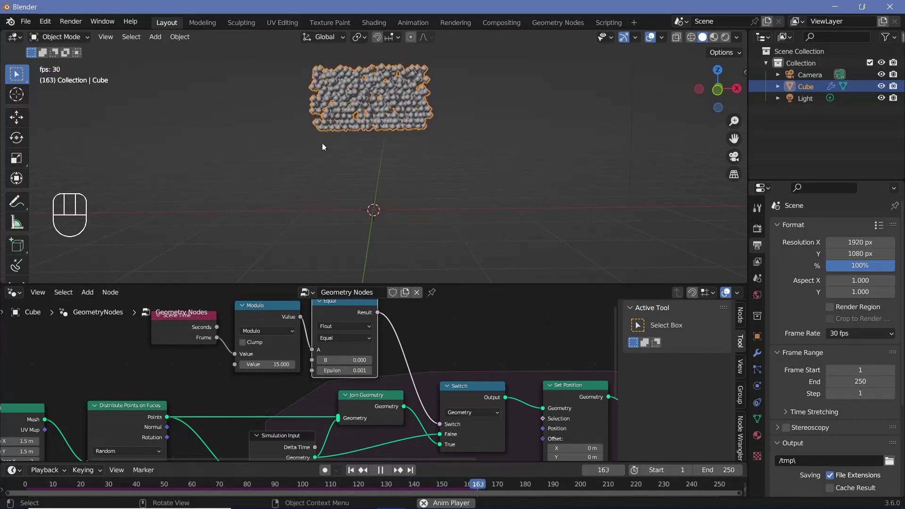
key(space)
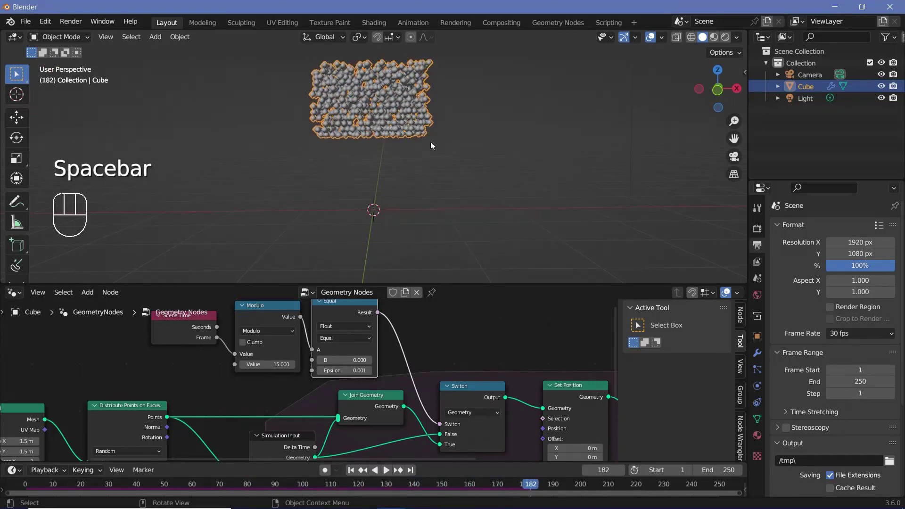
Add a Noise Texture (scale 1) and a Vector Math Subtract 0.5 node below the tree
drag(438, 140, 444, 493)
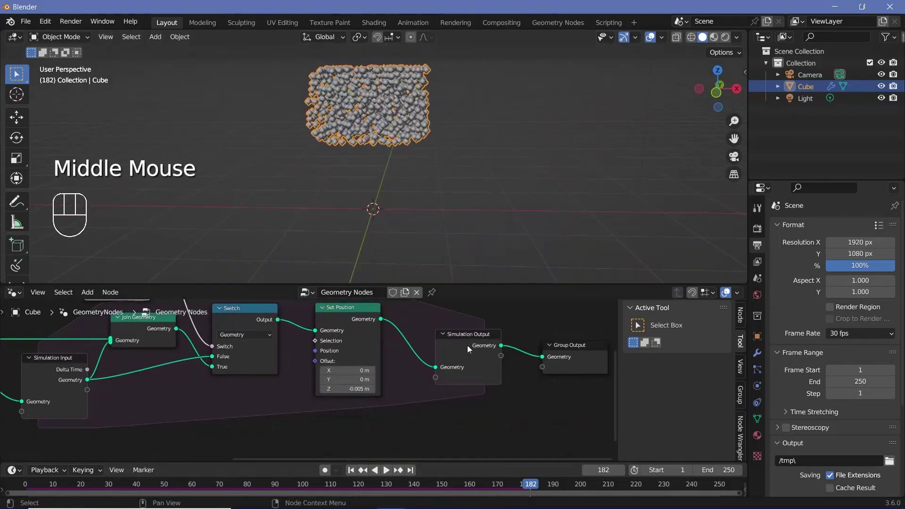
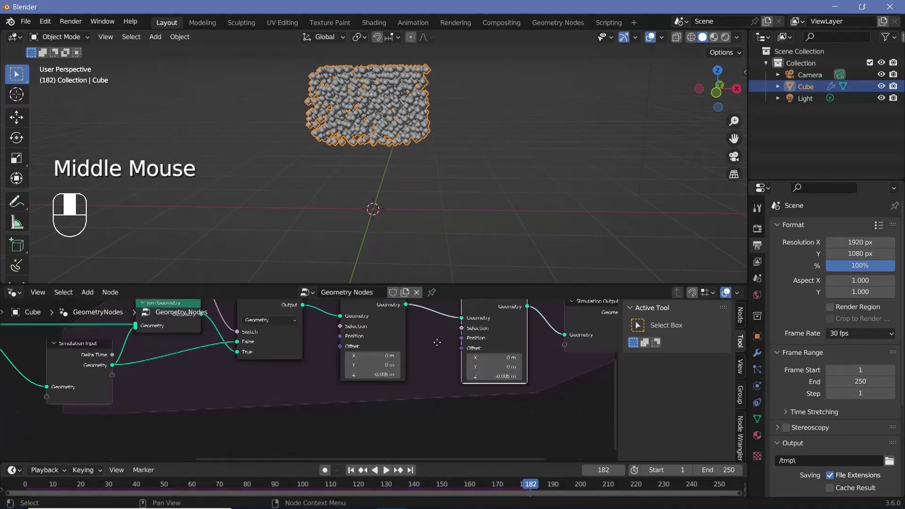
key(shift+a)
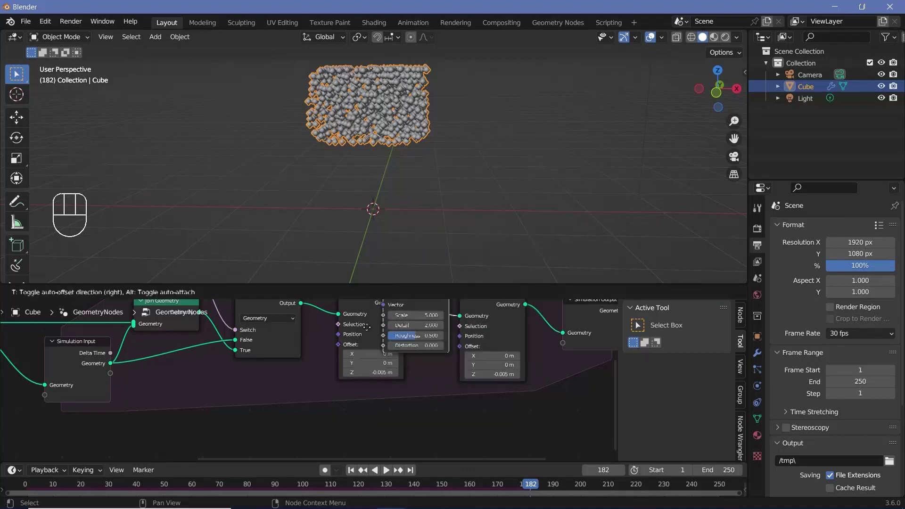
middle_click(281, 372)
click(232, 352)
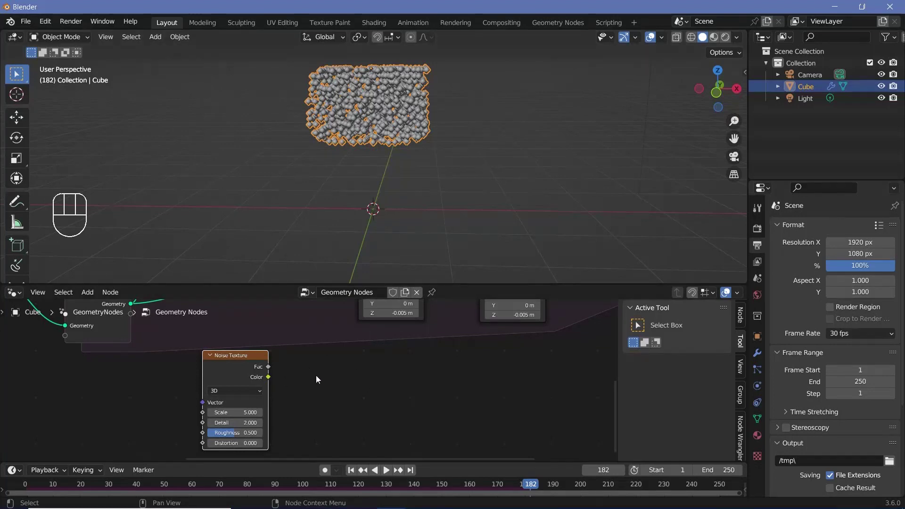
key(shift+a)
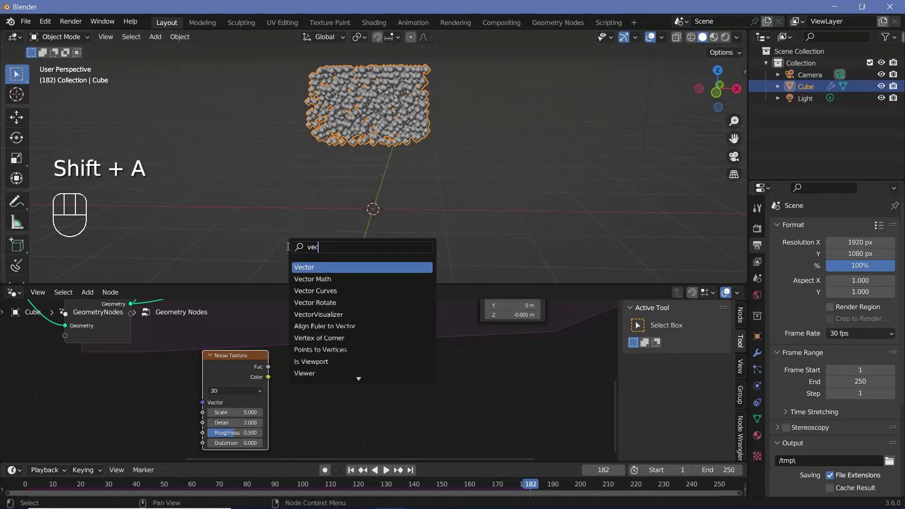
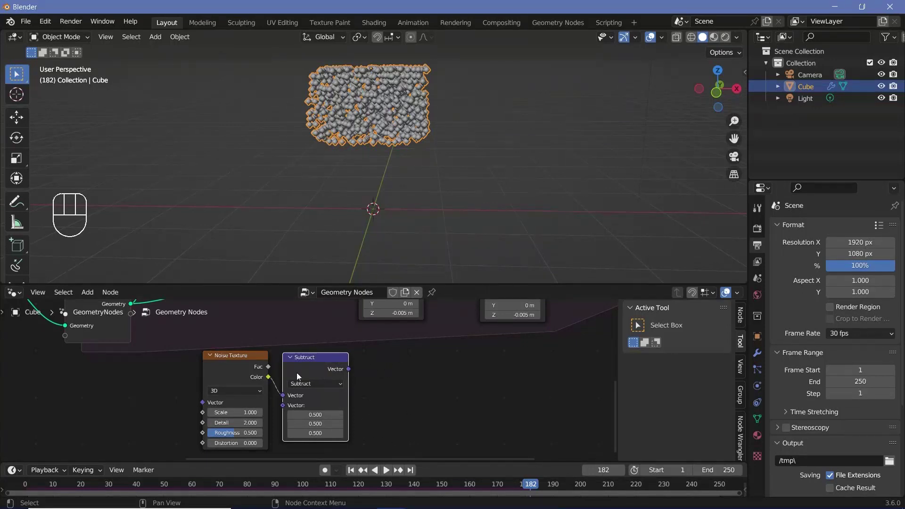
Duplicate Subtract into a Scale 0.1 node and feed the subtracted noise into it
key(shift+d)
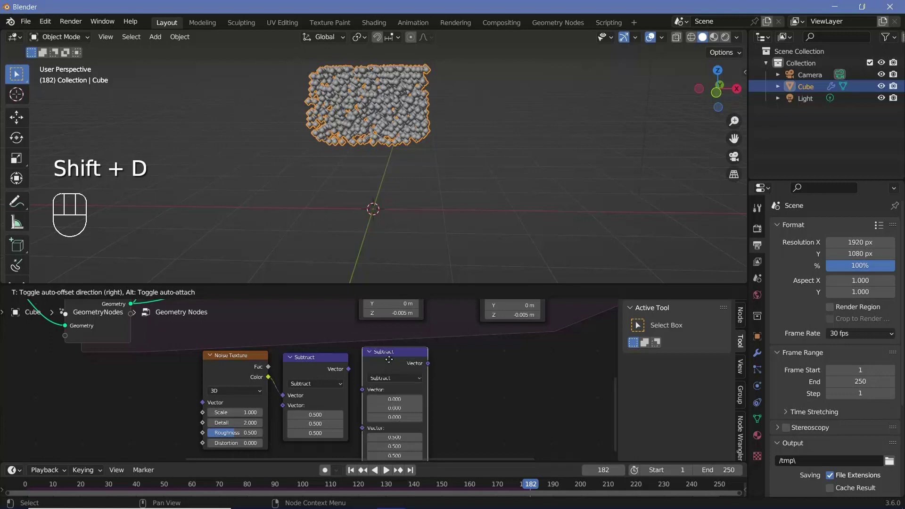
drag(393, 379, 405, 231)
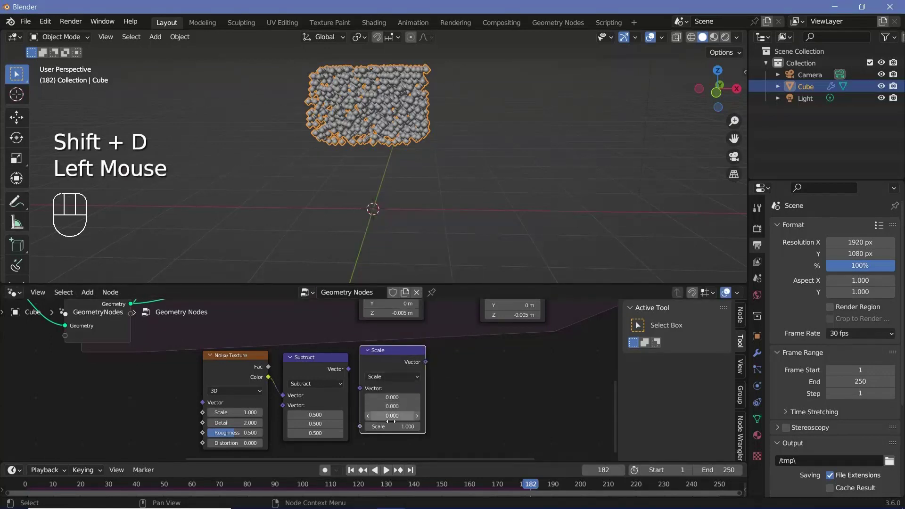
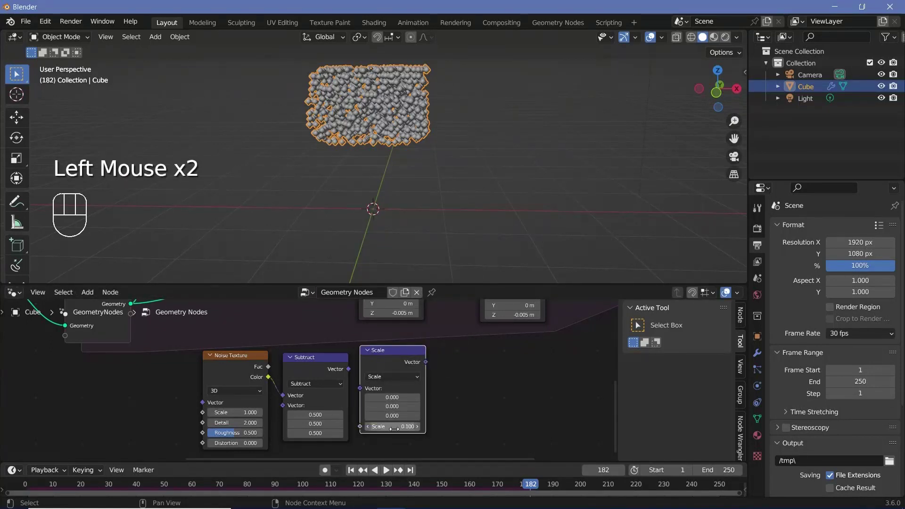
drag(360, 383, 426, 368)
middle_click(434, 368)
Connect the scaled noise to the second Set Position offset and preview the jitter
drag(378, 404, 423, 356)
click(29, 487)
key(space)
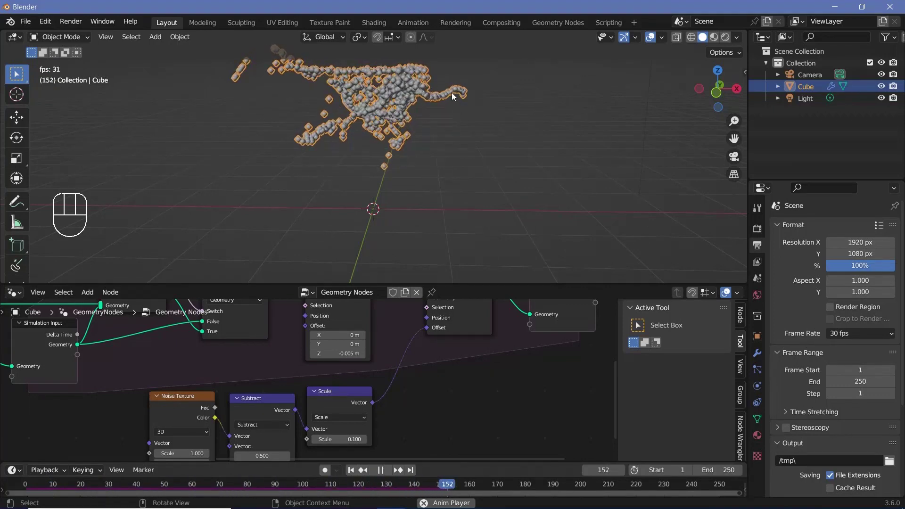
key(space)
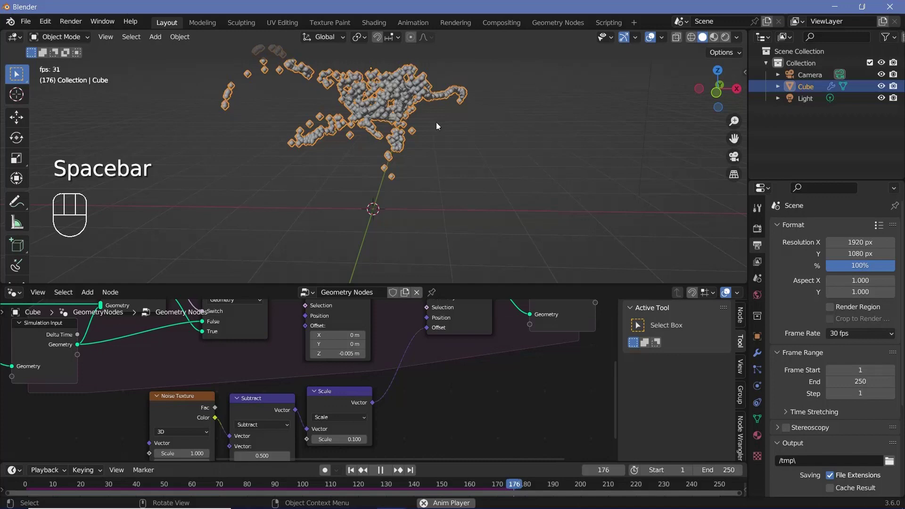
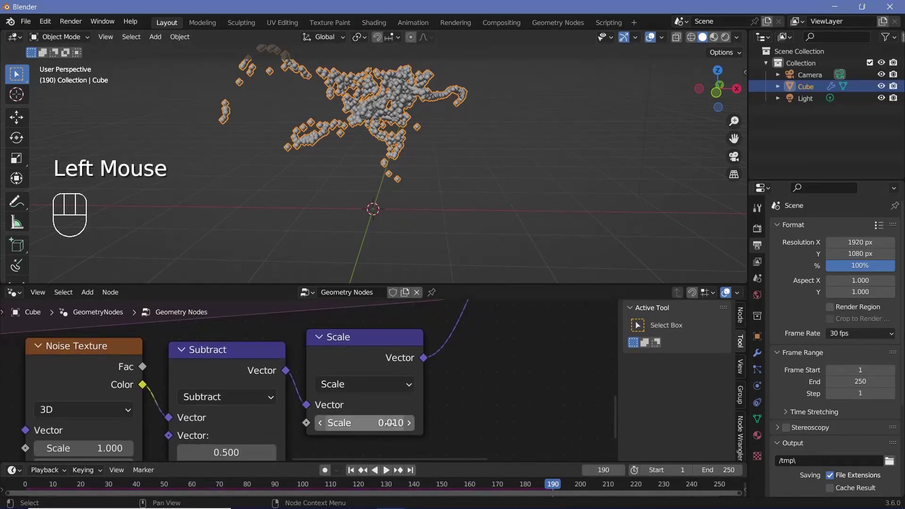
Reduce the noise Scale factor to 0.01 and extend the end frame to 450
click(28, 488)
key(space)
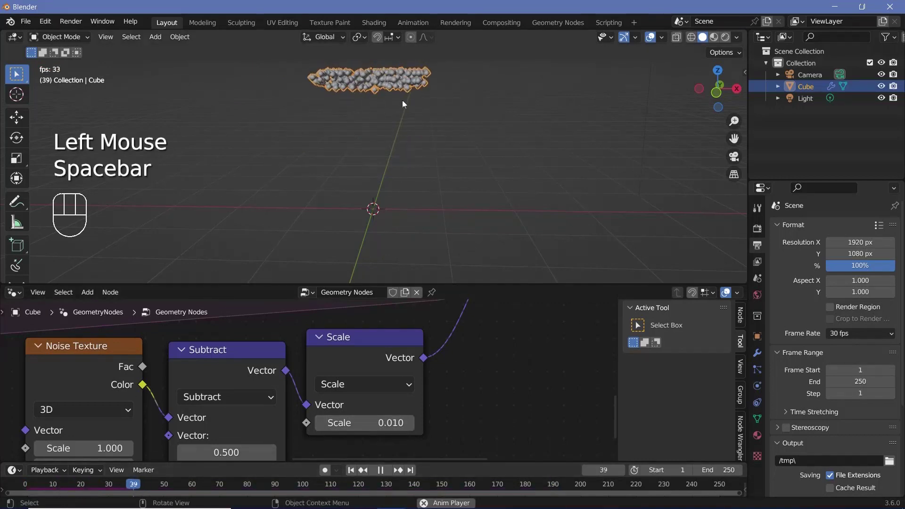
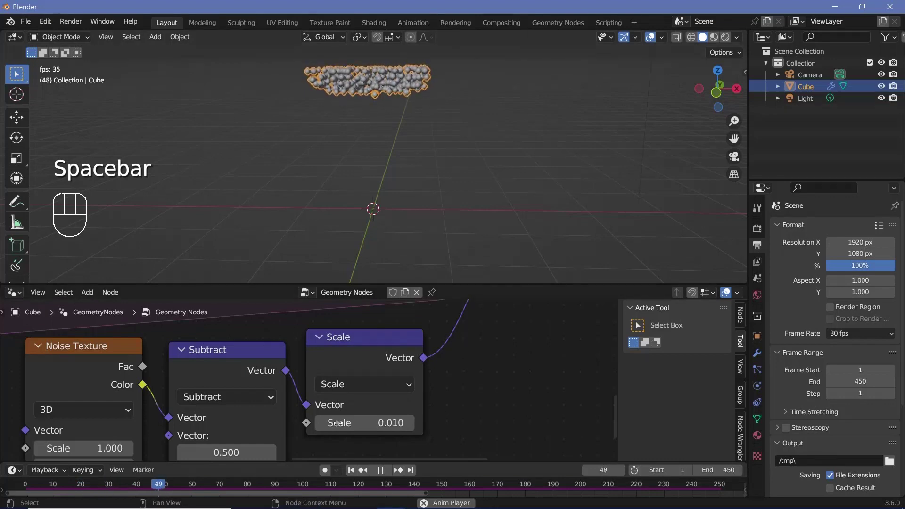
key(space)
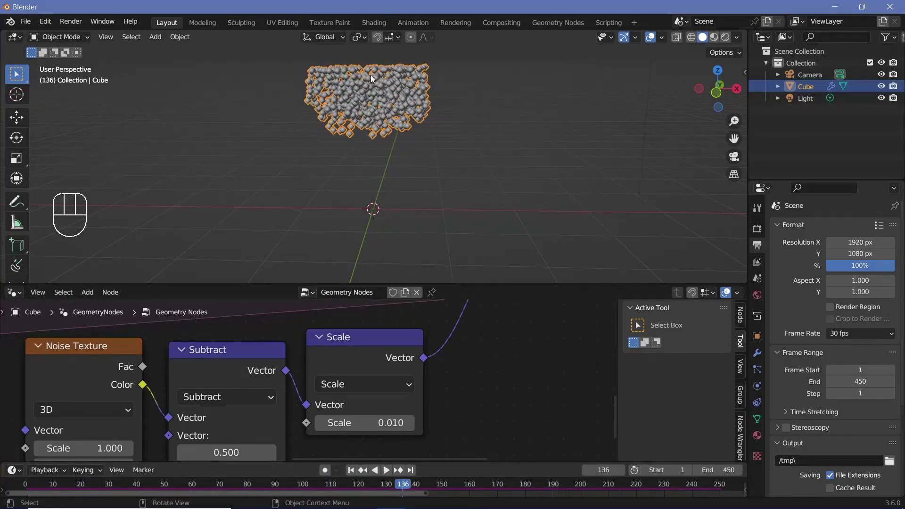
Select the Camera, reset its location and rotation, and look through it
key(space)
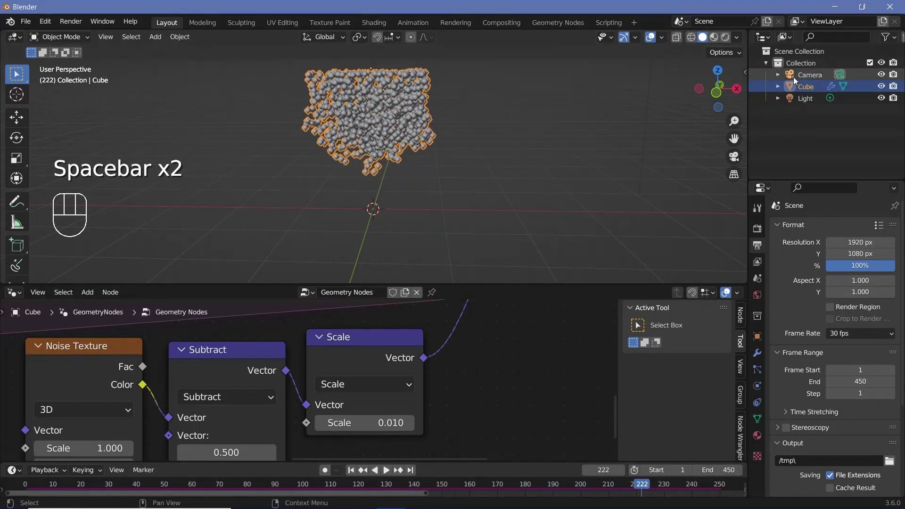
key(space)
click(814, 81)
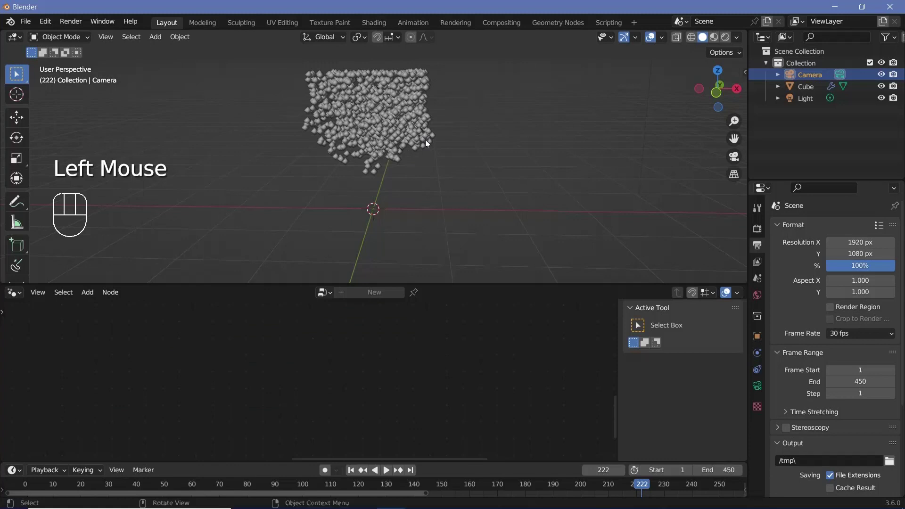
key(alt+g)
key(alt+r)
key(r)
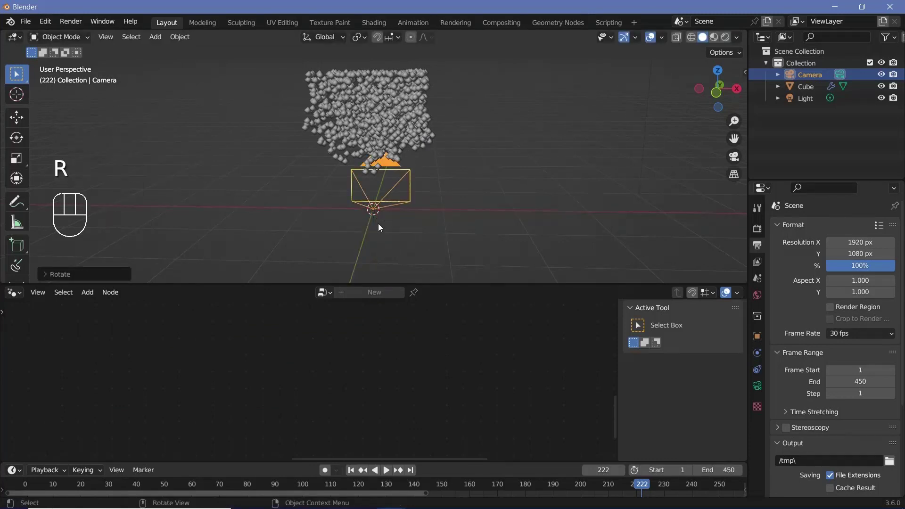
key(KP_0)
Shift the camera about 2.1 m along Y so the falling cubes fill the frame, then replay
key(g)
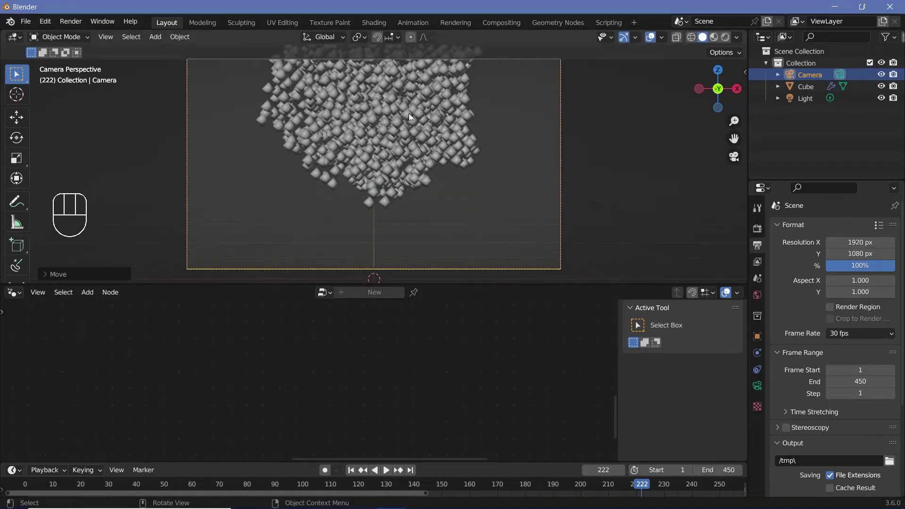
key(g)
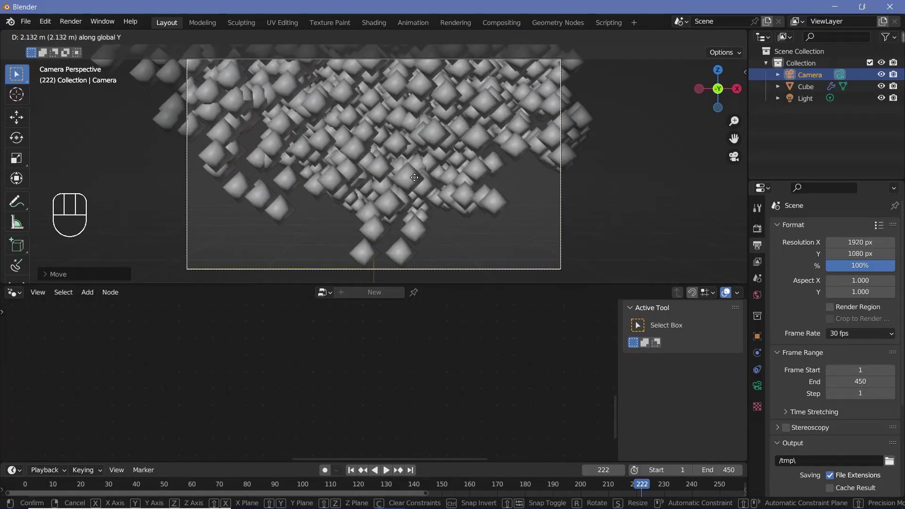
key(g)
drag(82, 488, 424, 310)
key(space)
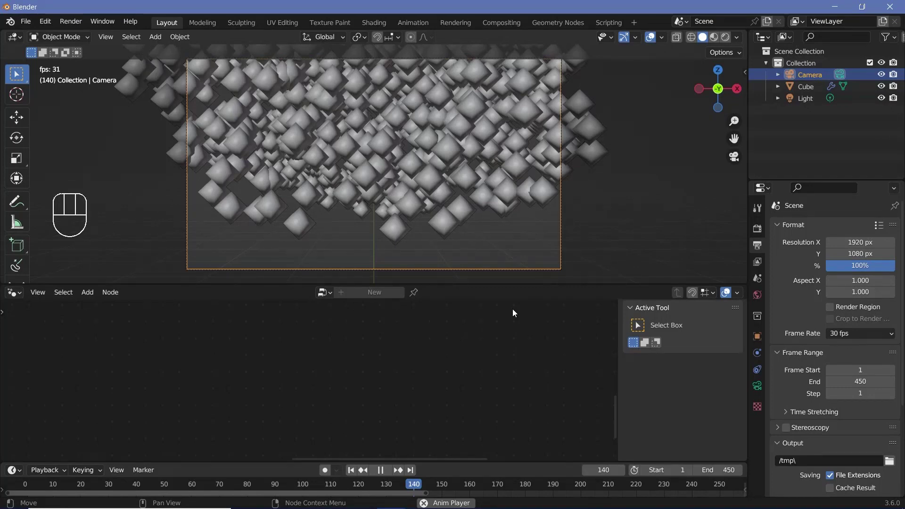
key(space)
Pan the view in the editor after saving the snowloop_tutorial file
middle_click(654, 441)
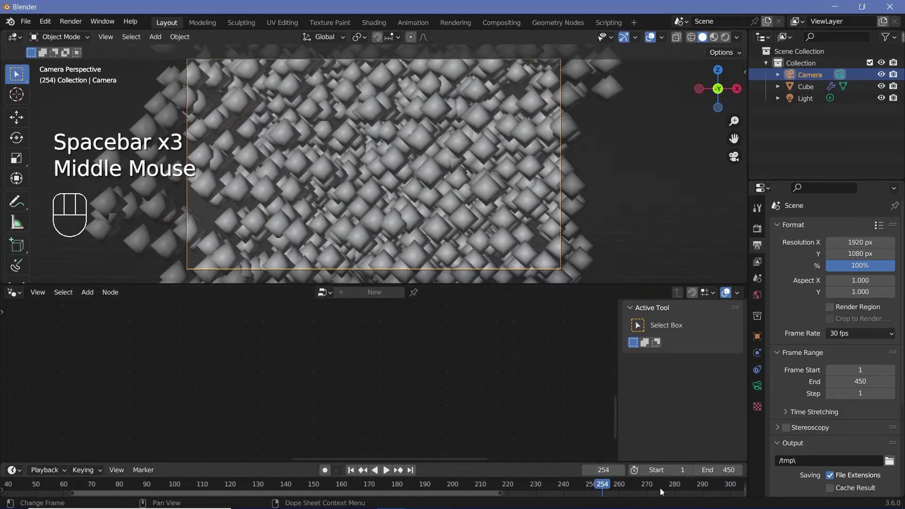
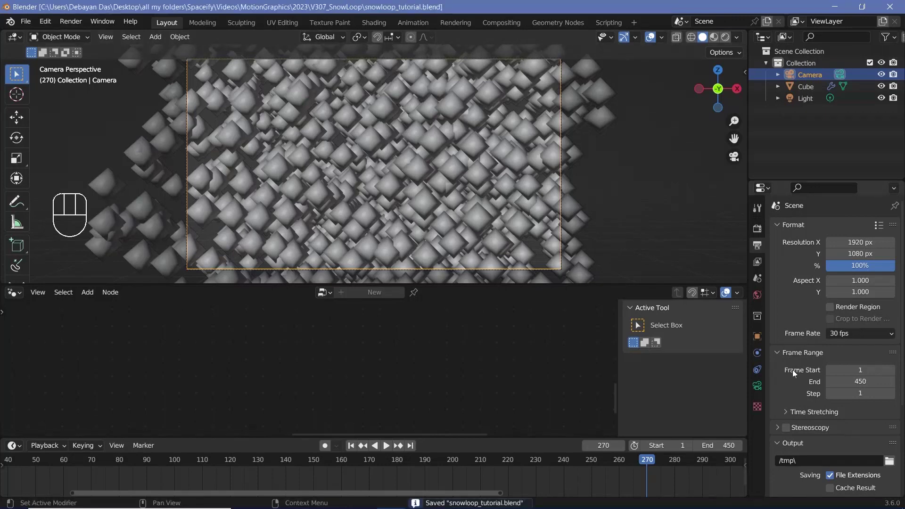
Show the Cube's simulation bake settings and set the scene Frame Start to 301 (end 450)
click(762, 360)
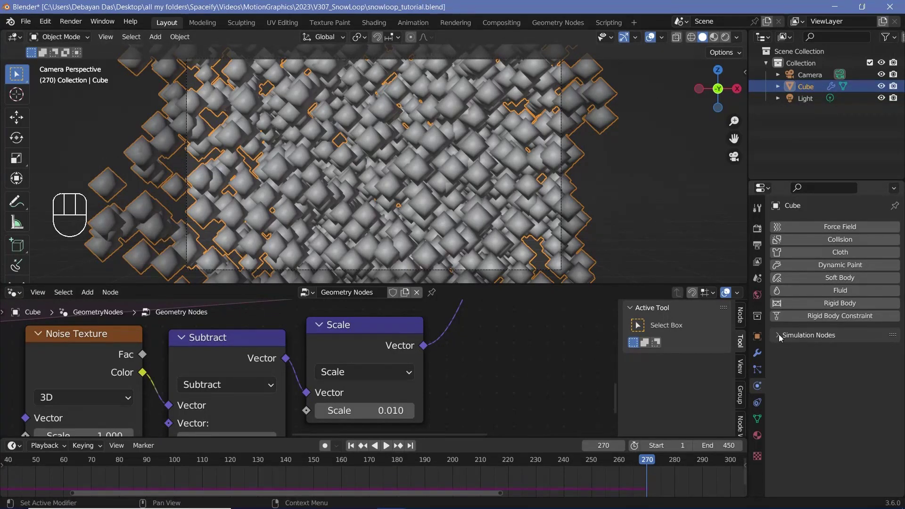
click(783, 338)
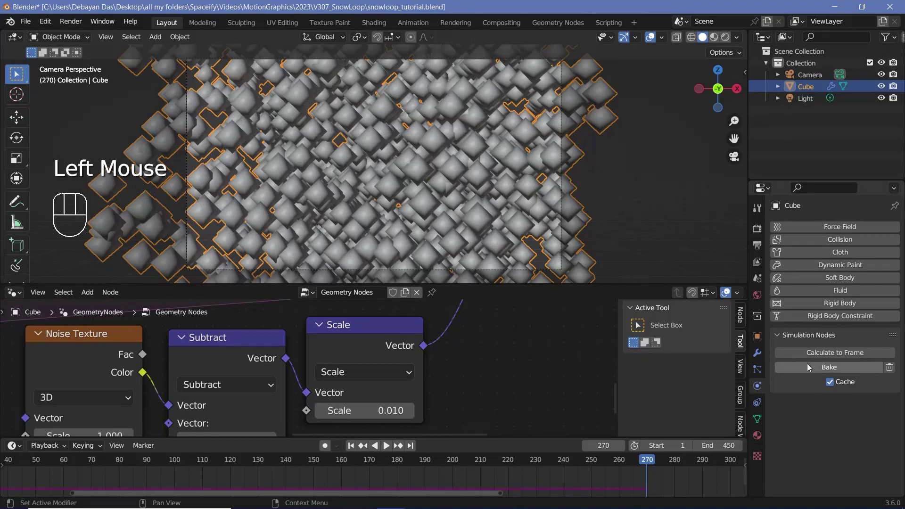
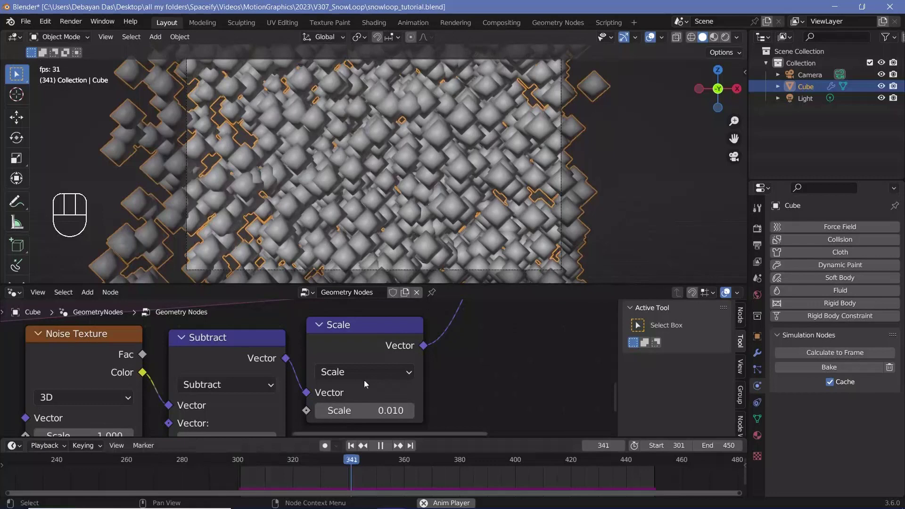
key(space)
click(656, 464)
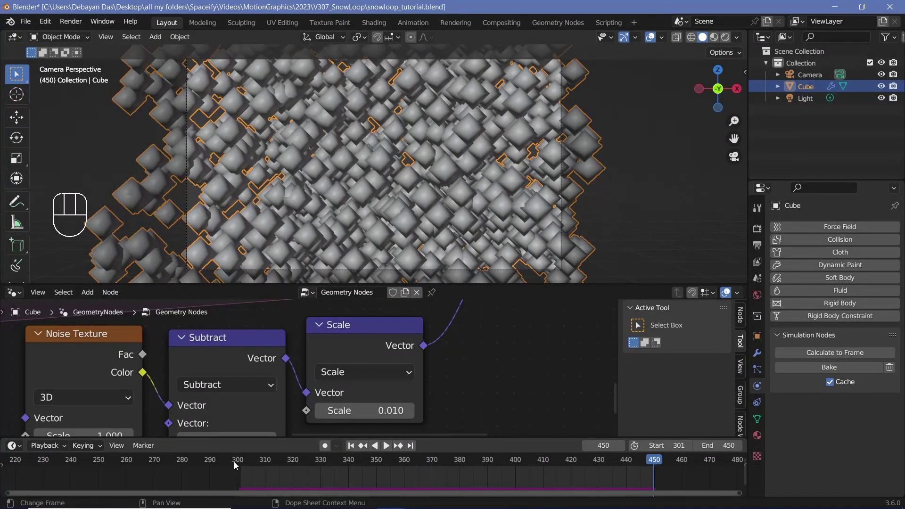
click(239, 466)
key(Right)
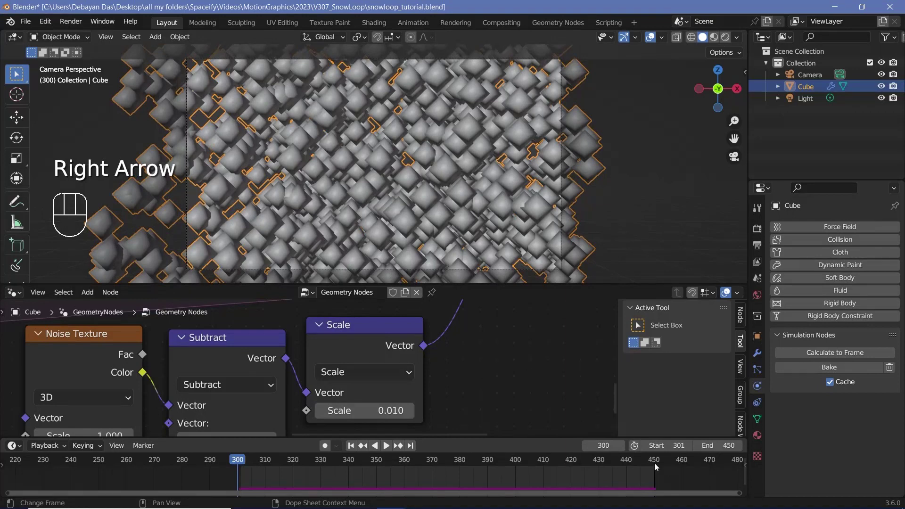
Instance Ico Spheres of radius 0.01 m with Random Value 0.1–0.8 driving instance scale, then play
click(657, 467)
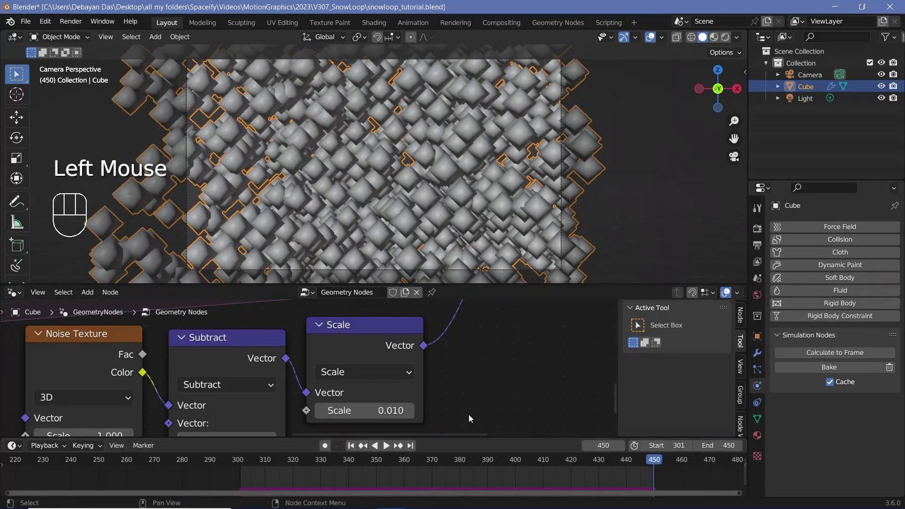
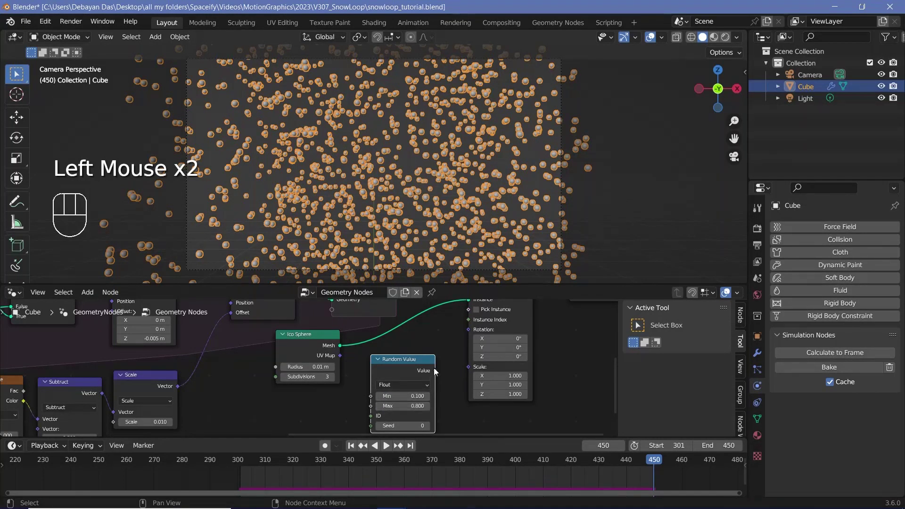
drag(456, 371, 481, 370)
click(652, 41)
key(space)
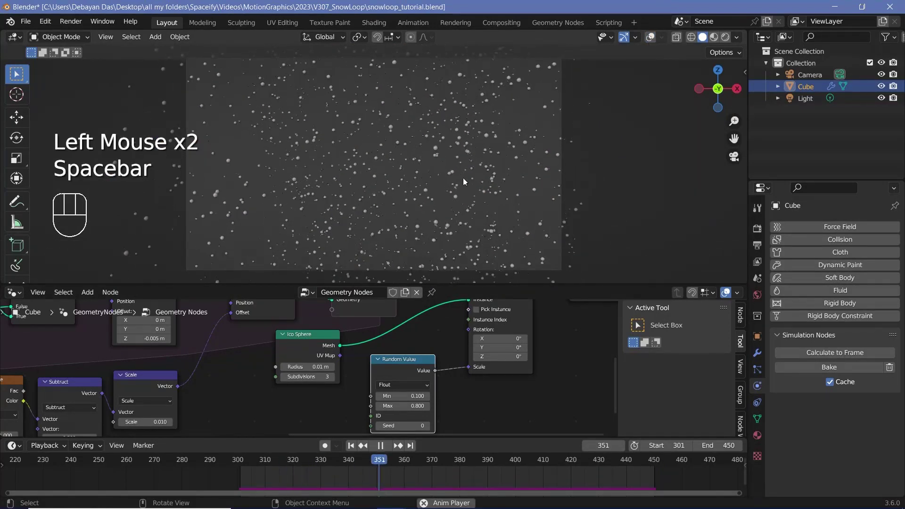
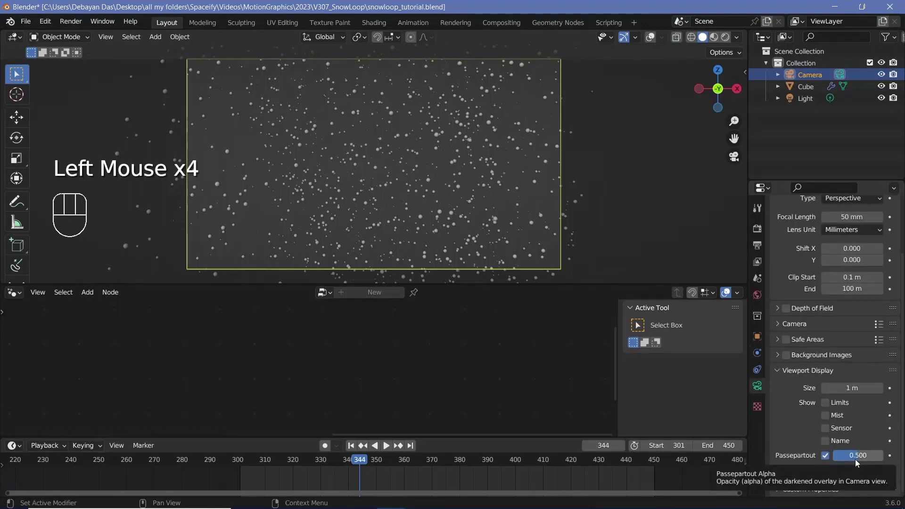
Set camera Passepartout to 1, delete the Light, and view the World shader nodes in rendered shading
click(857, 463)
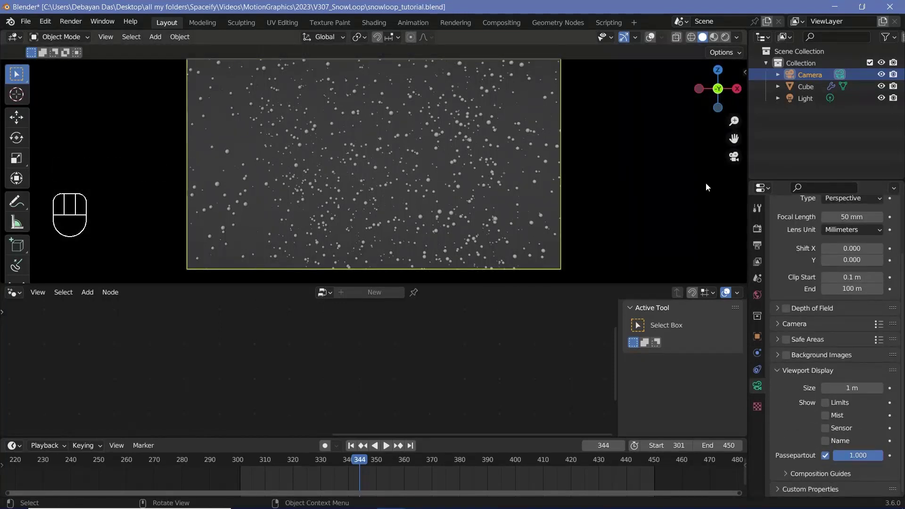
drag(17, 296, 60, 400)
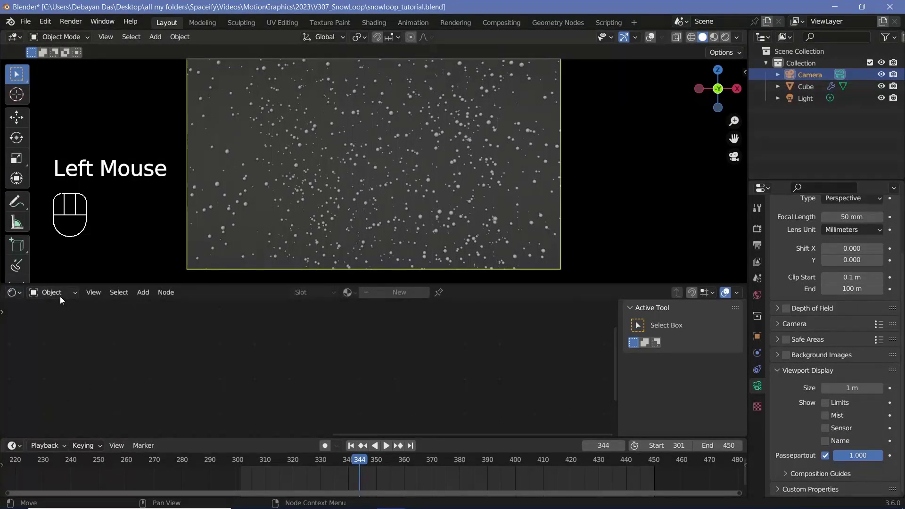
drag(64, 297, 59, 328)
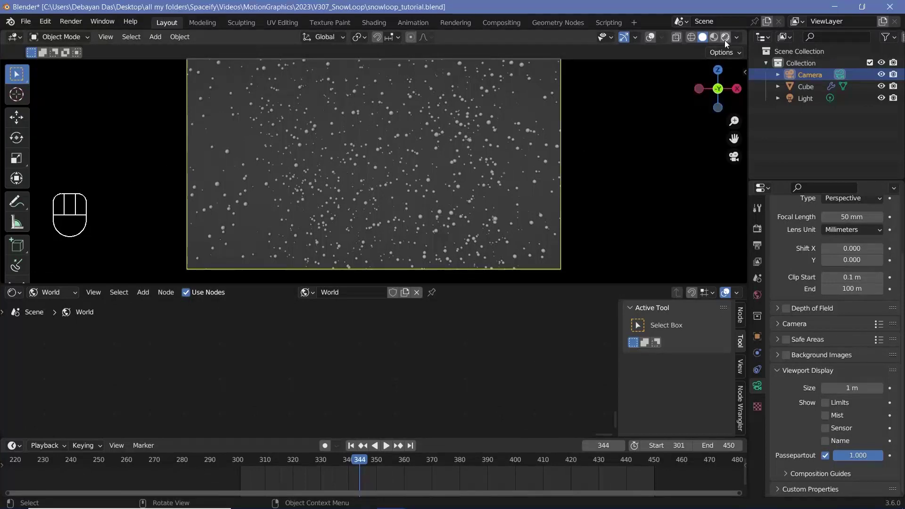
click(727, 43)
click(807, 104)
key(Delete)
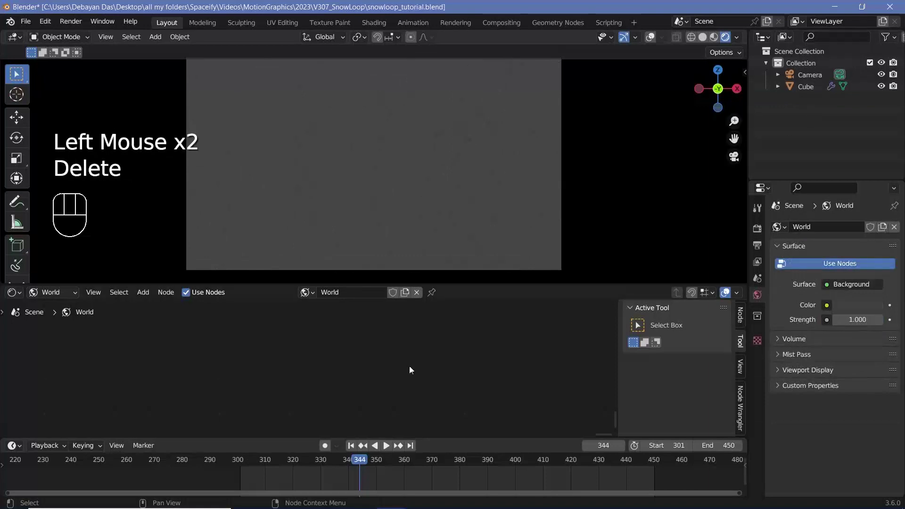
key(KP_Decimal)
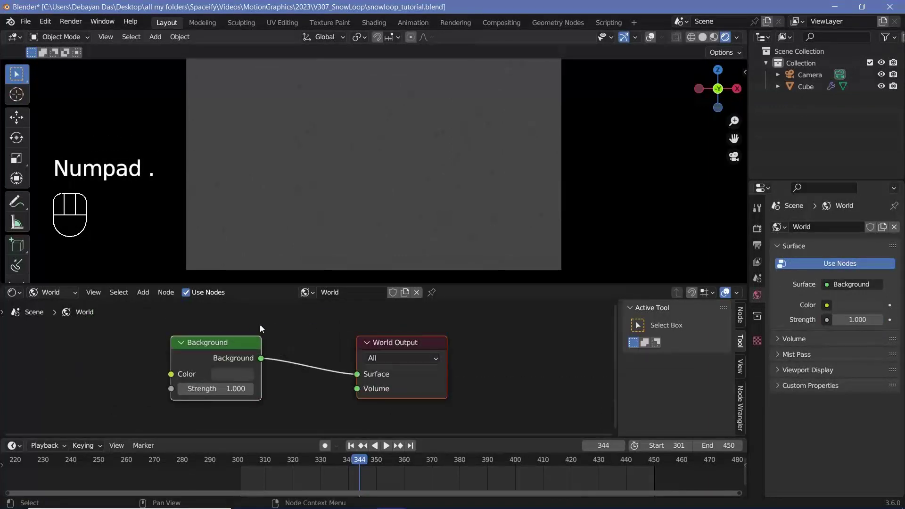
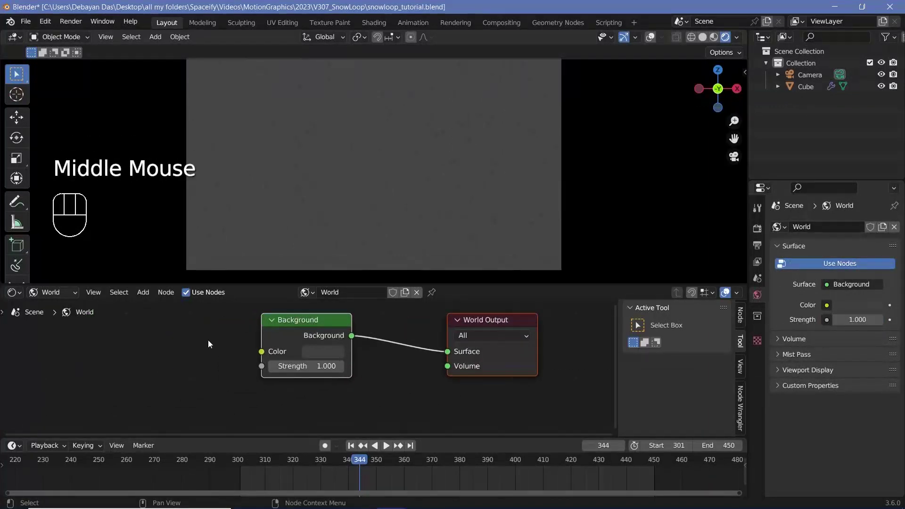
Mix a white and near-black Background via Light Path's Is Camera Ray into the World Output
key(shift+a)
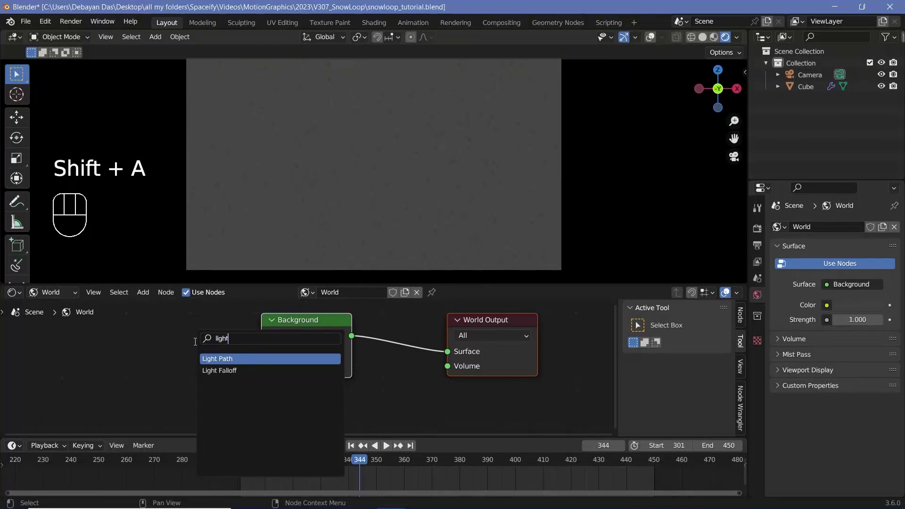
key(BackSpace)
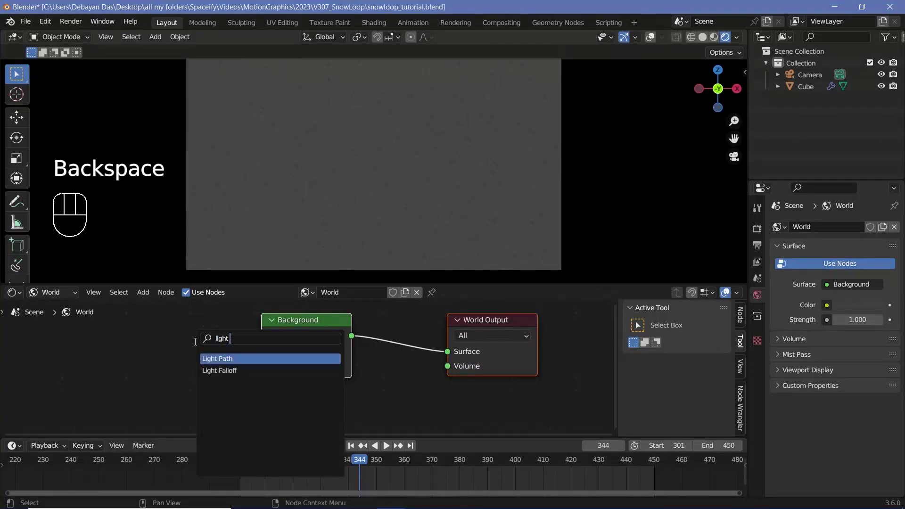
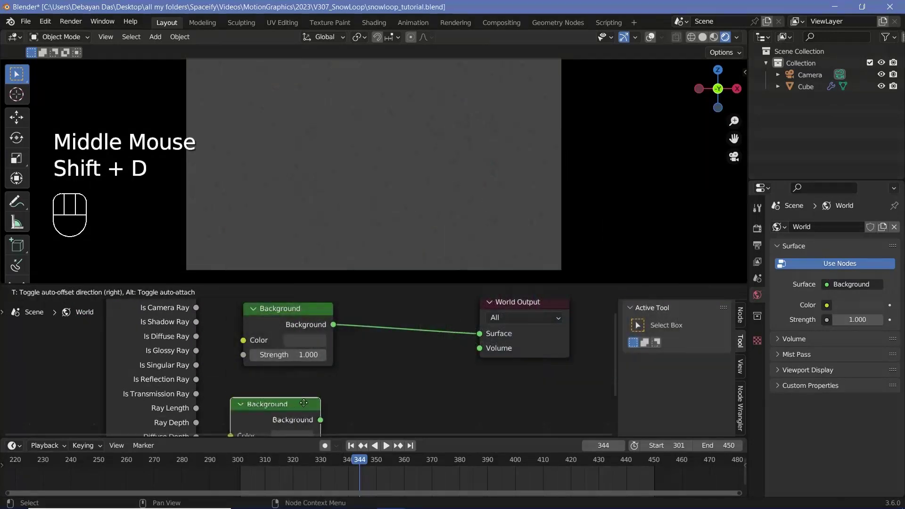
key(shift+a)
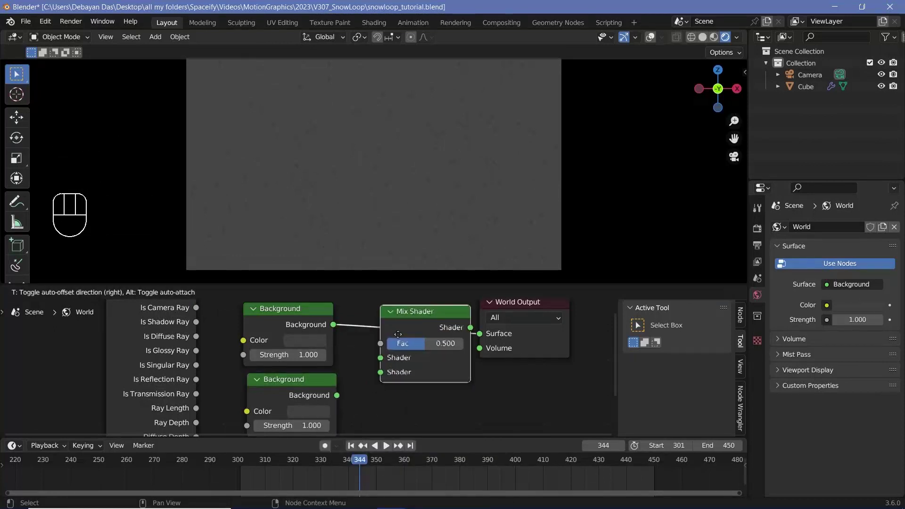
drag(336, 399, 319, 427)
click(319, 408)
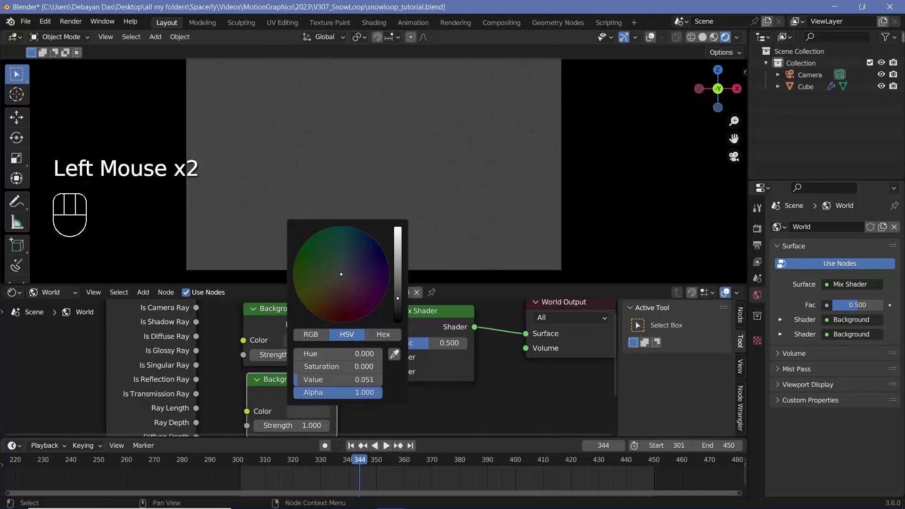
click(310, 341)
middle_click(382, 364)
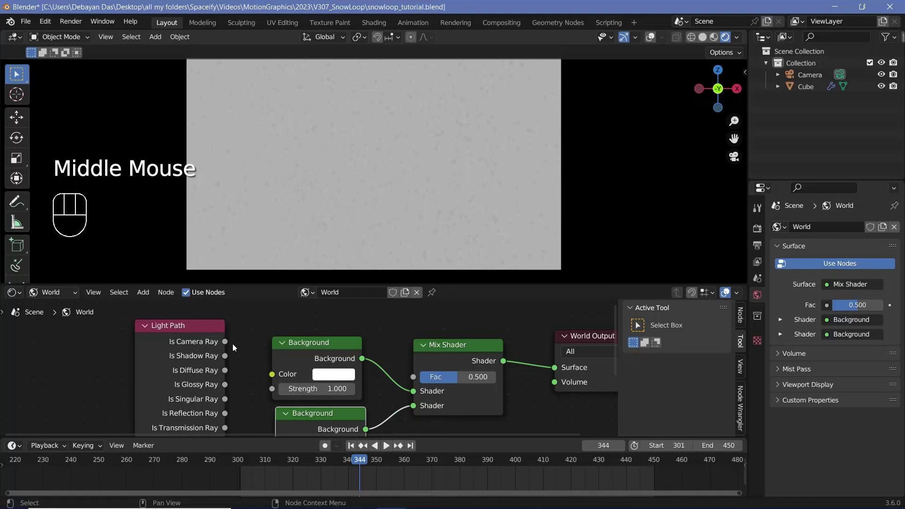
drag(229, 343, 416, 375)
key(space)
key(space)
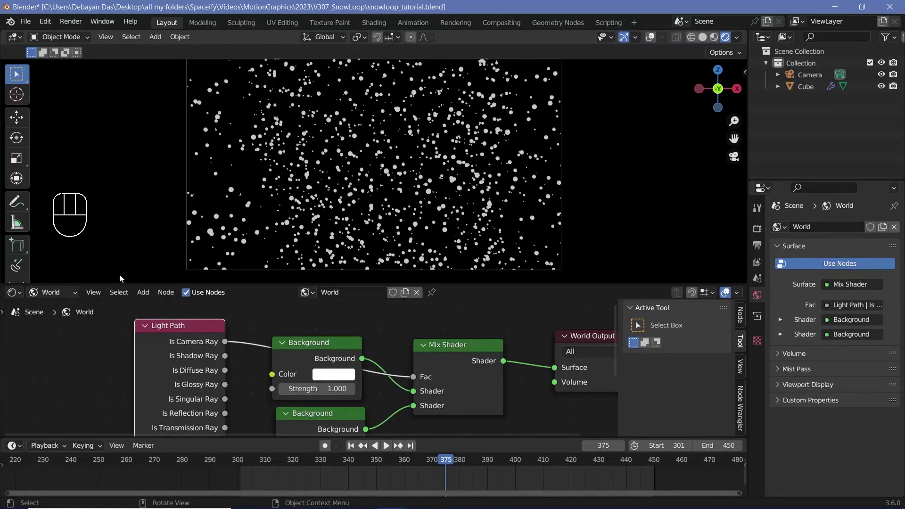
Select the Cube's material and lower its Principled BSDF base colour value from 0.8 to 0.082
drag(82, 298, 68, 314)
middle_click(68, 313)
click(814, 90)
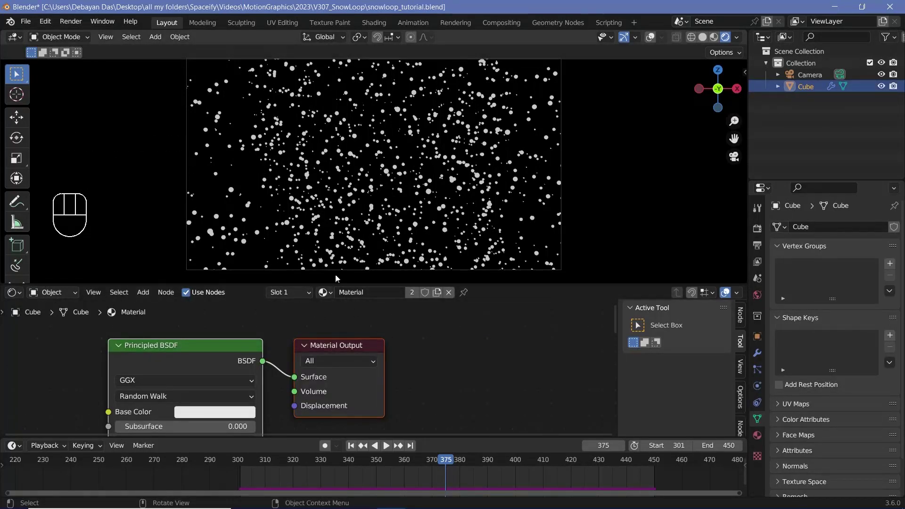
middle_click(387, 377)
click(387, 377)
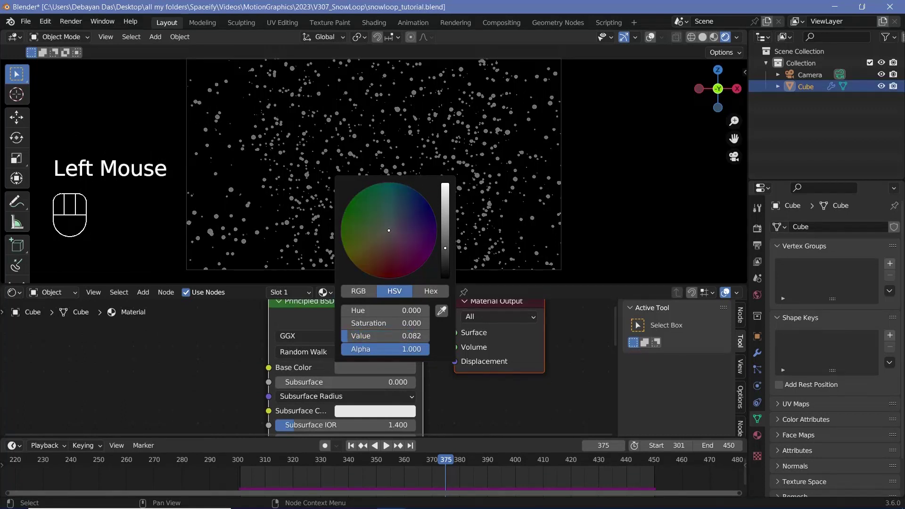
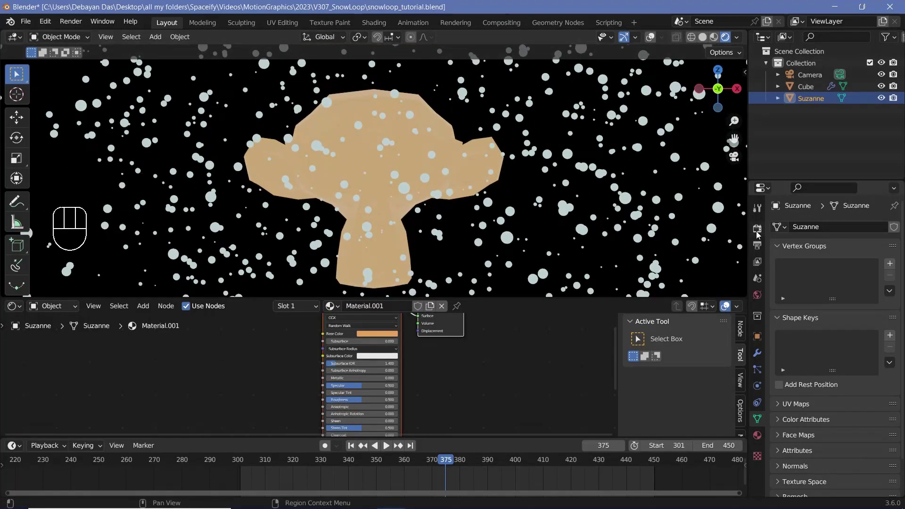
Enable Eevee Ambient Occlusion with Distance 1 m and Factor 5
click(758, 235)
click(791, 315)
click(783, 316)
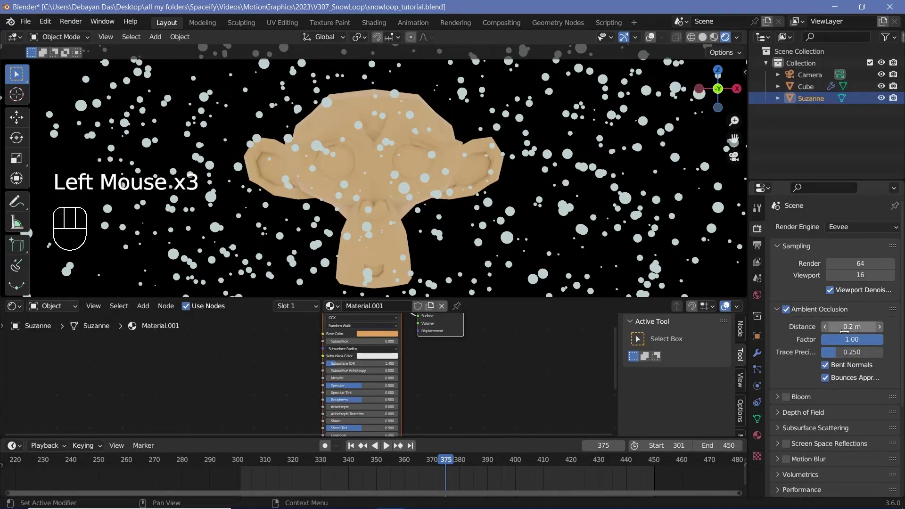
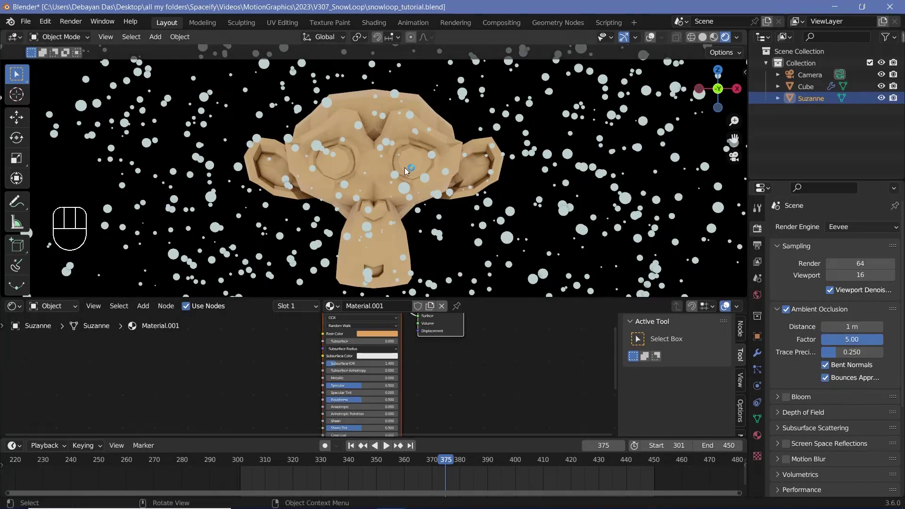
Smooth Suzanne with a Ctrl+2 Subdivision Surface
drag(476, 181, 442, 190)
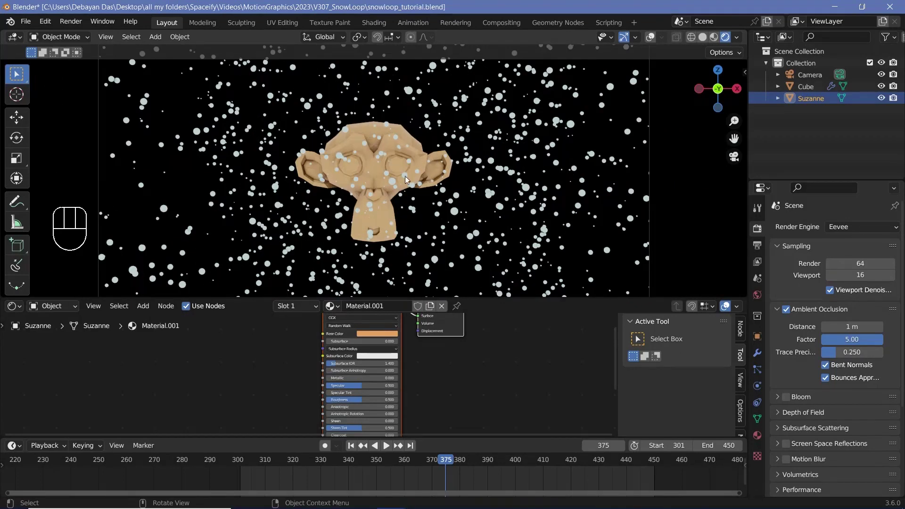
key(ctrl+2)
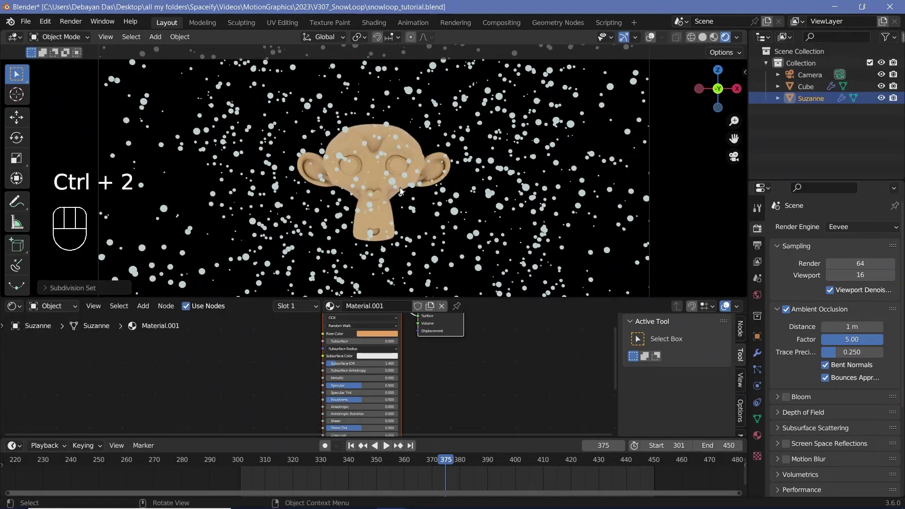
key(ctrl+z)
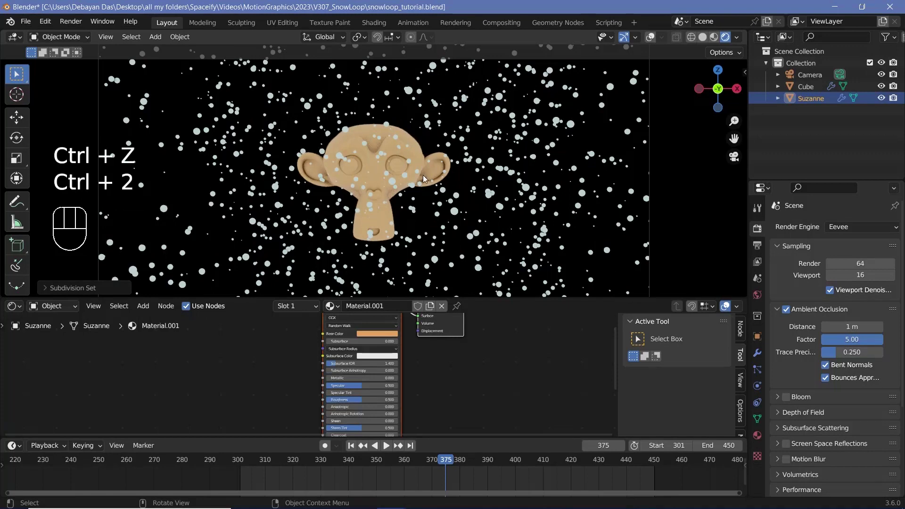
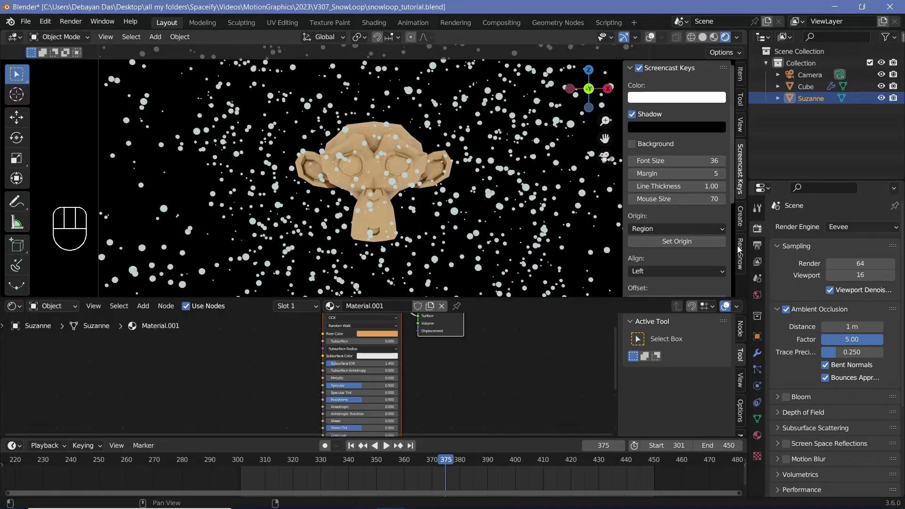
Generate Real Snow over Suzanne with Coverage 100% and Height 0.10
click(746, 252)
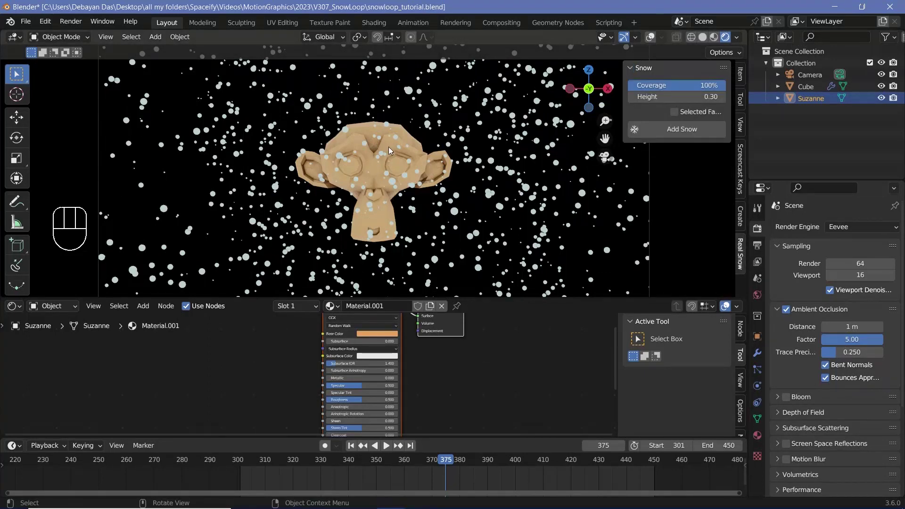
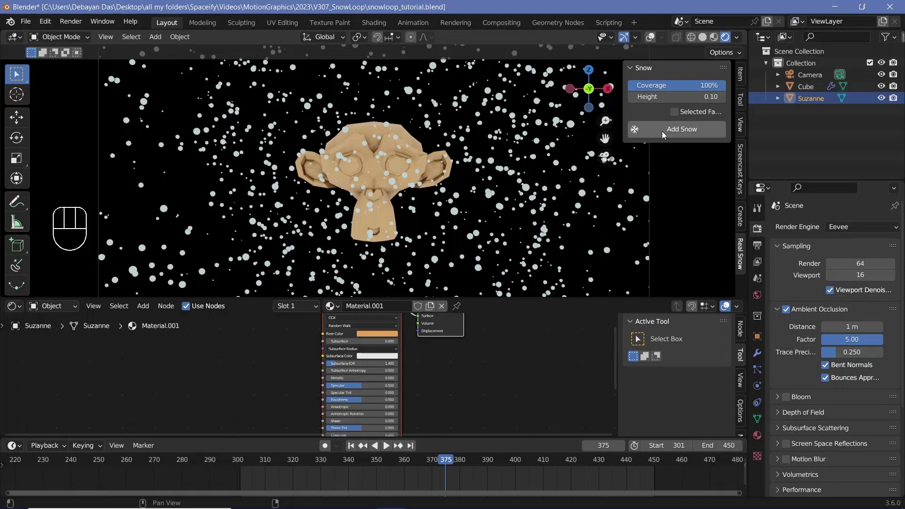
click(665, 133)
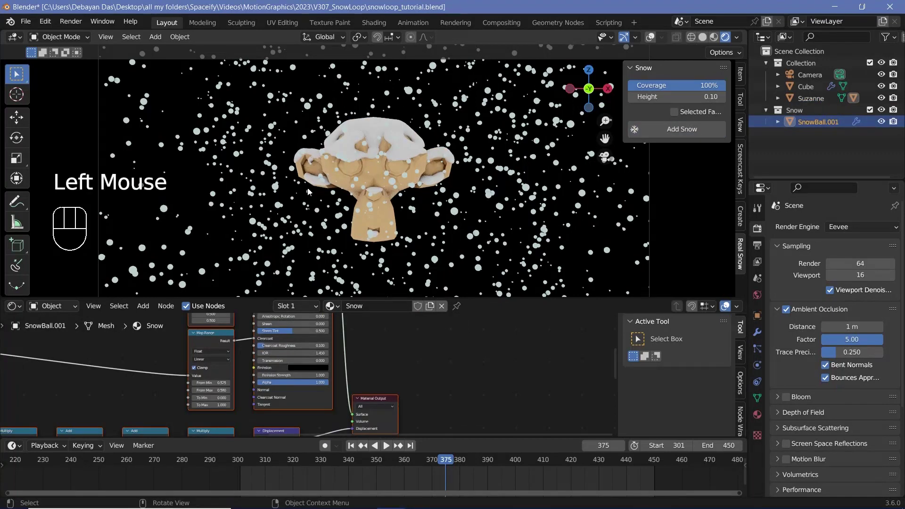
key(n)
Play the falling-snow animation and view it through the camera
key(space)
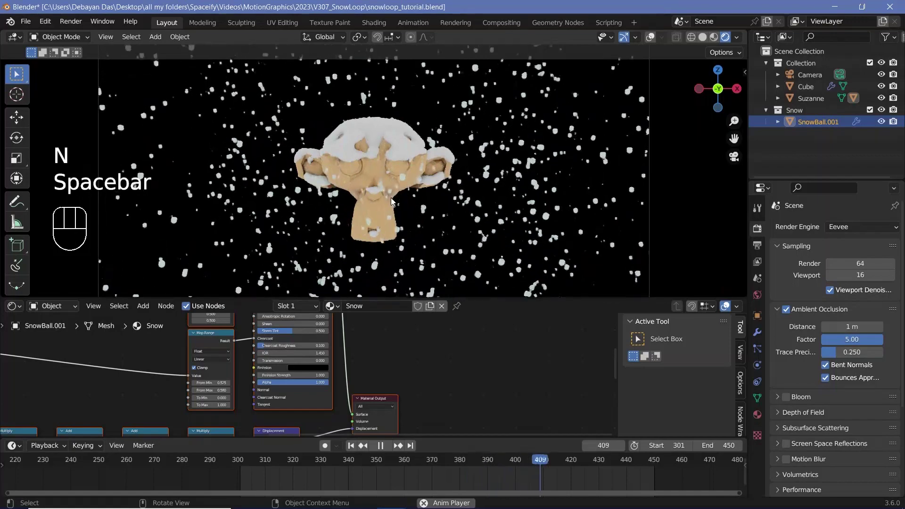
key(space)
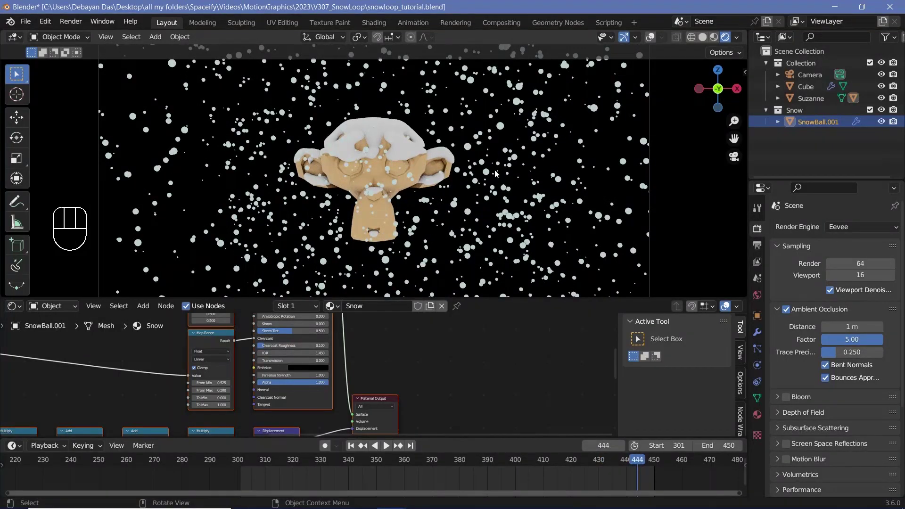
key(space)
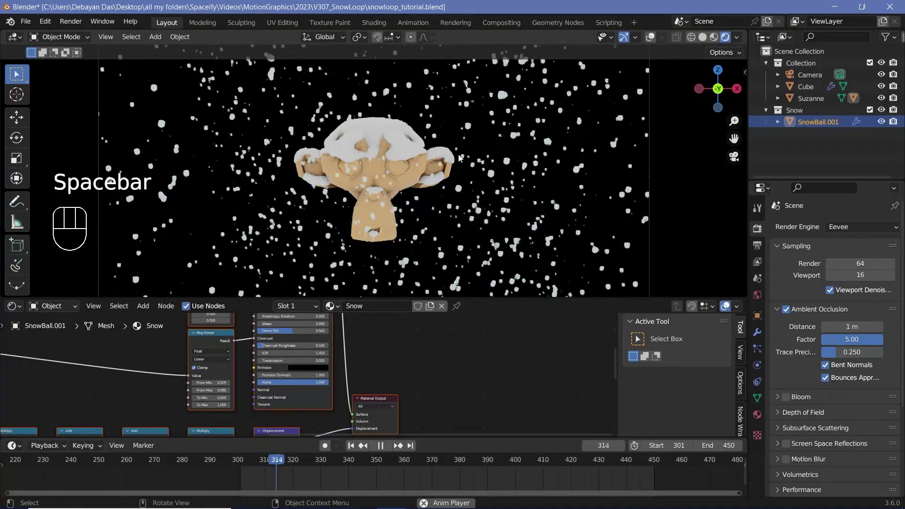
drag(489, 177, 489, 194)
key(space)
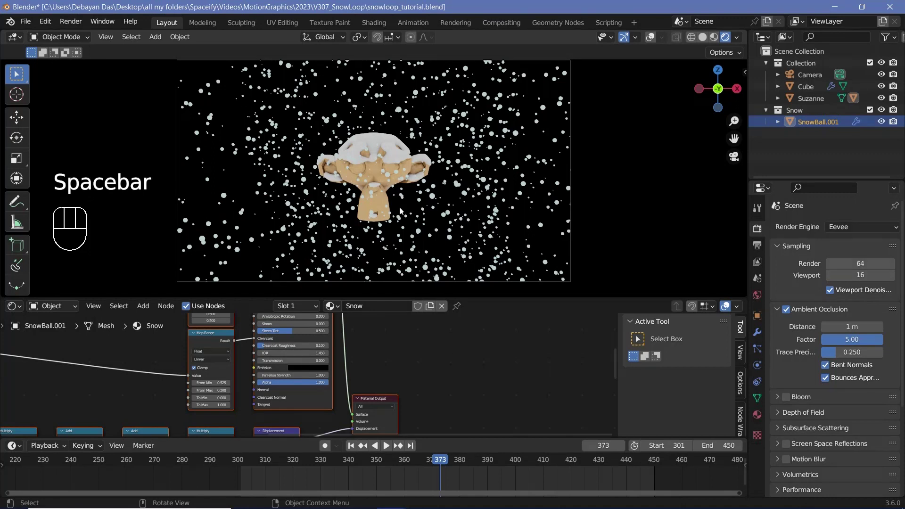
drag(186, 42, 455, 274)
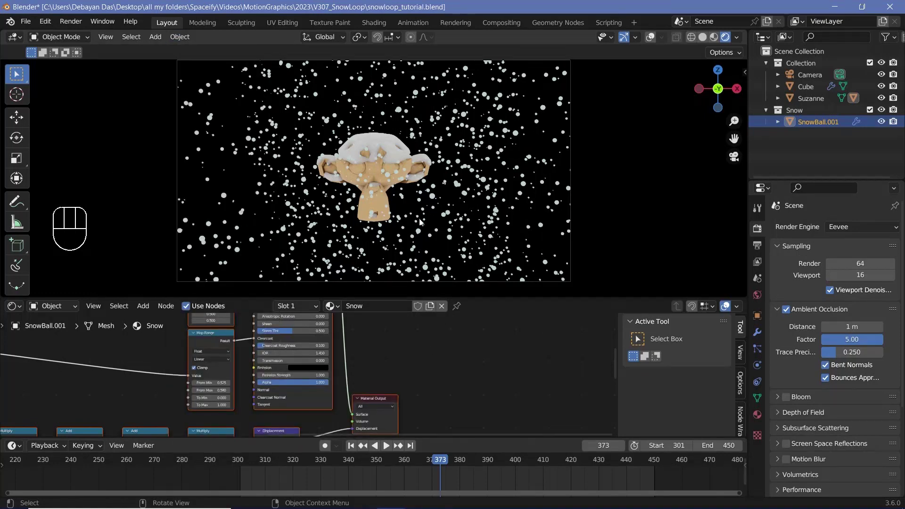
key(space)
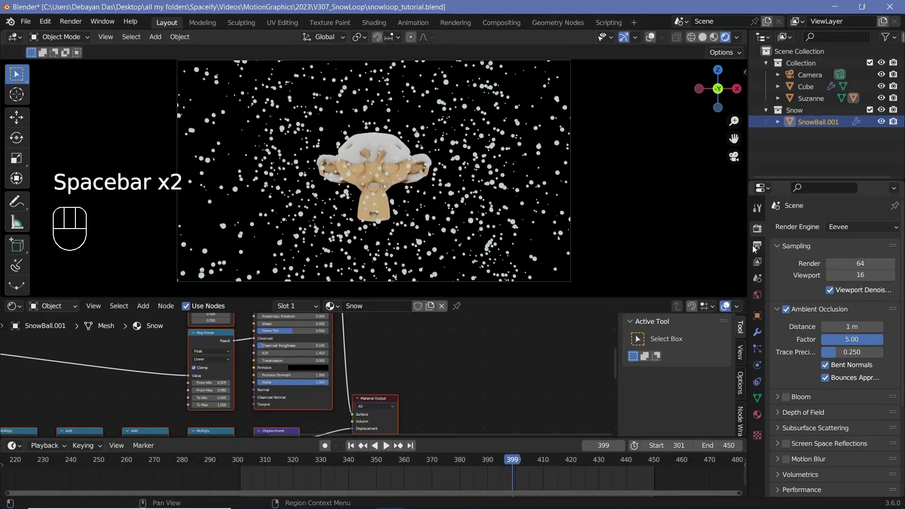
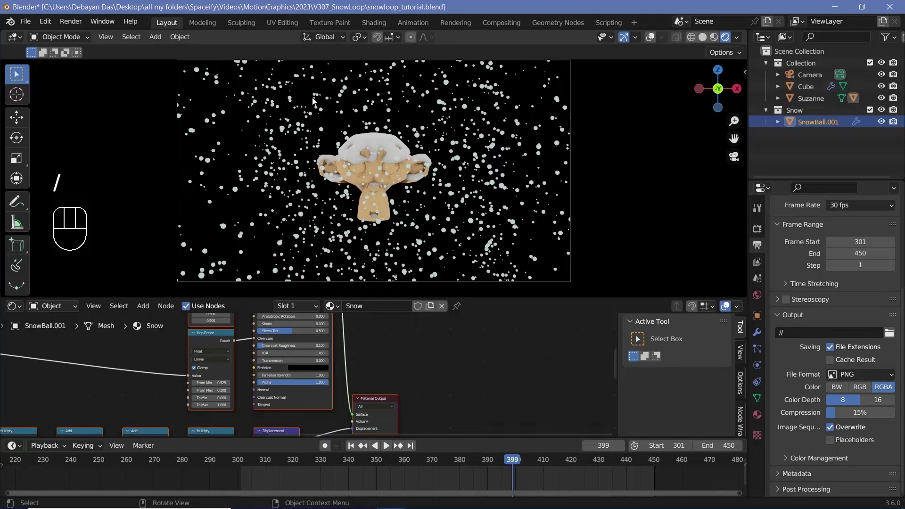
Set the render output to FFmpeg Video with H.264 encoding, then reselect the Cube
click(872, 377)
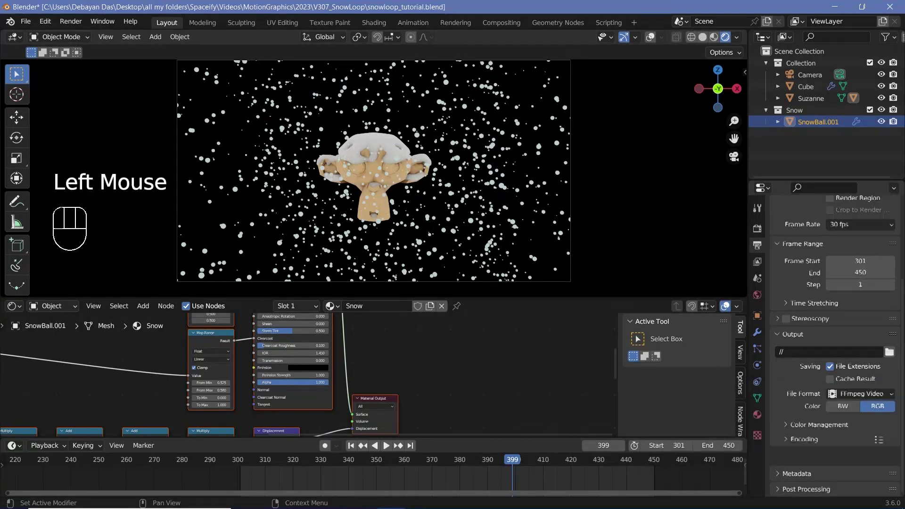
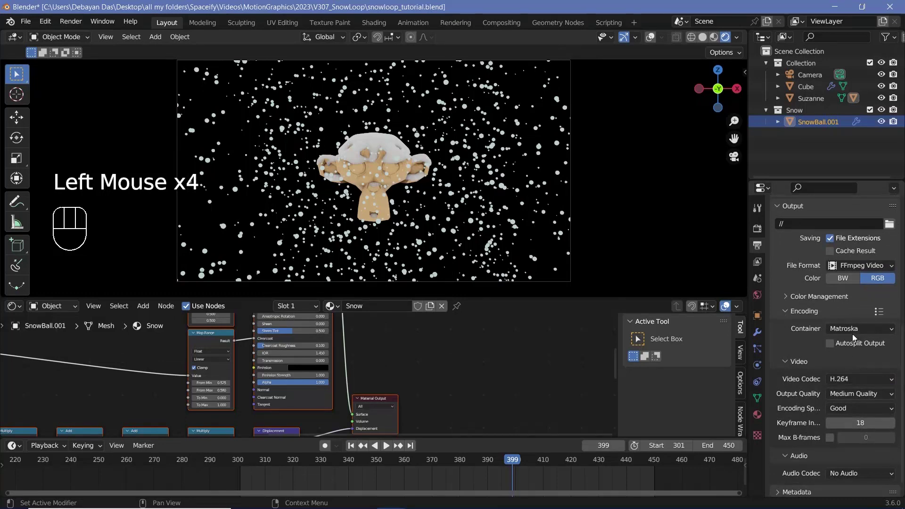
drag(855, 336, 846, 404)
drag(858, 395, 867, 366)
click(558, 175)
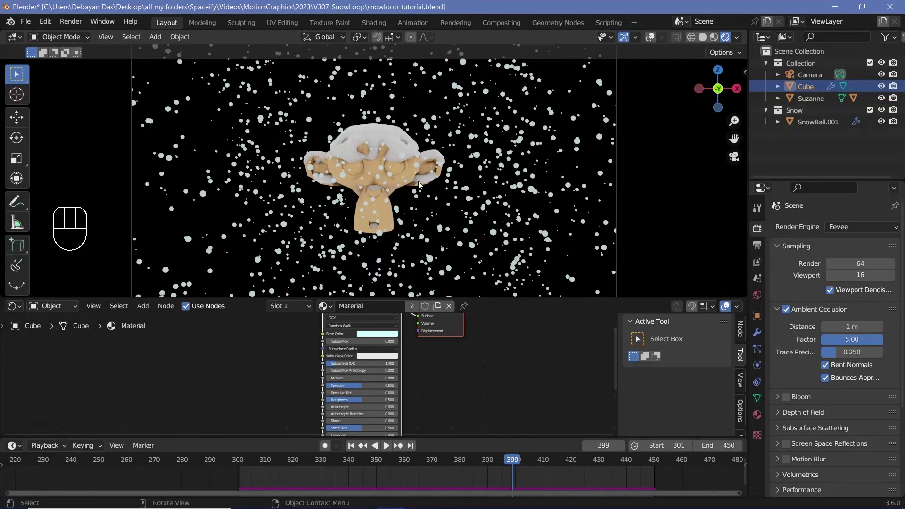
Select SnowBall.001, scale it down at frame 301 and keyframe its Scale
drag(814, 125, 774, 157)
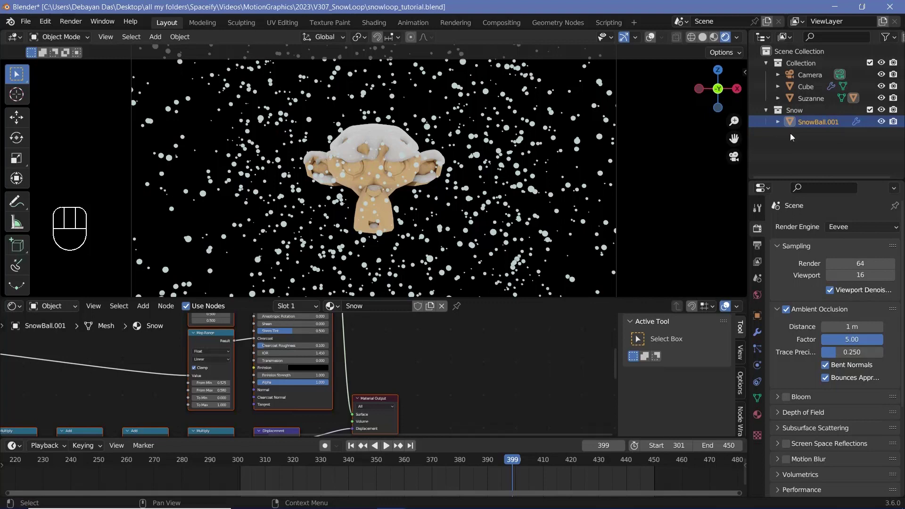
click(245, 463)
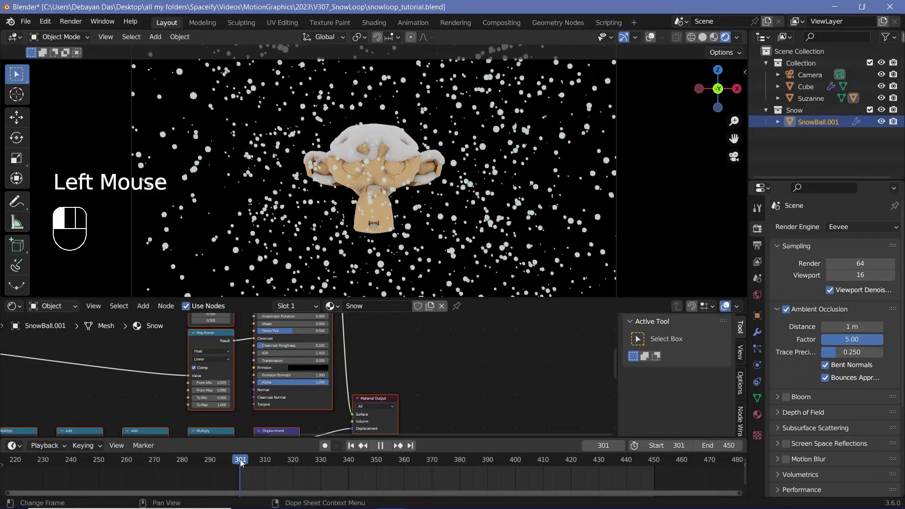
click(397, 146)
key(s)
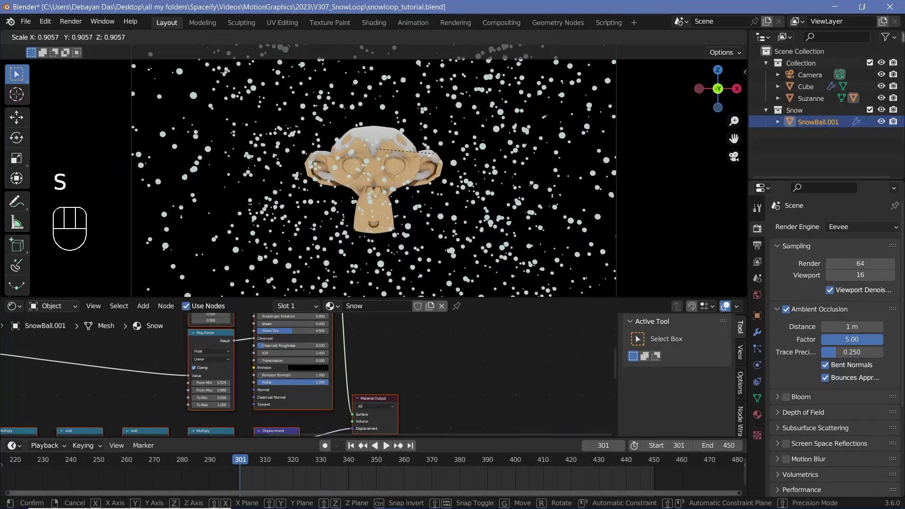
key(i)
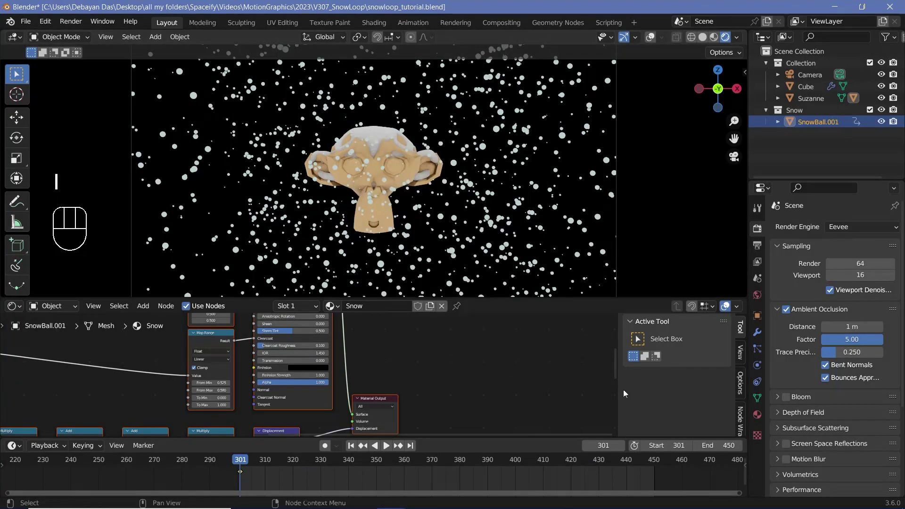
Restore full scale at frame 450, keyframe it, change interpolation with T, and play the growth
click(655, 467)
key(s)
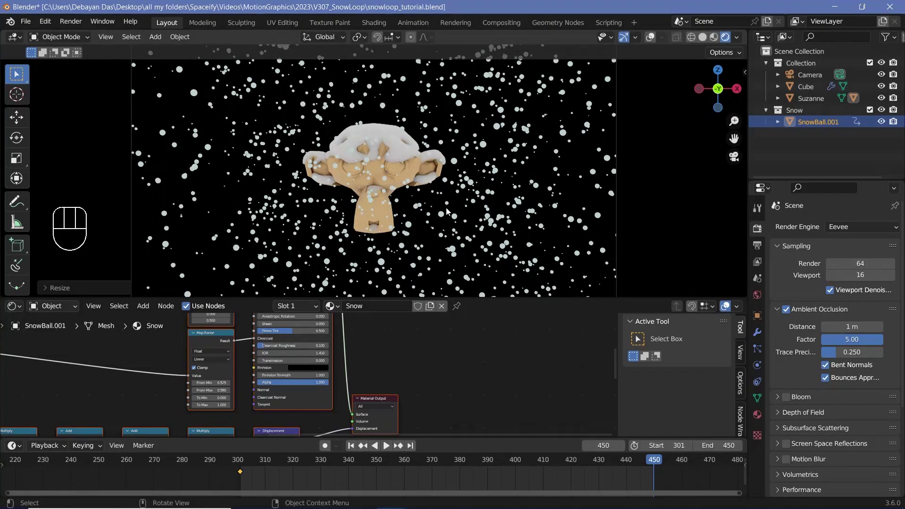
key(i)
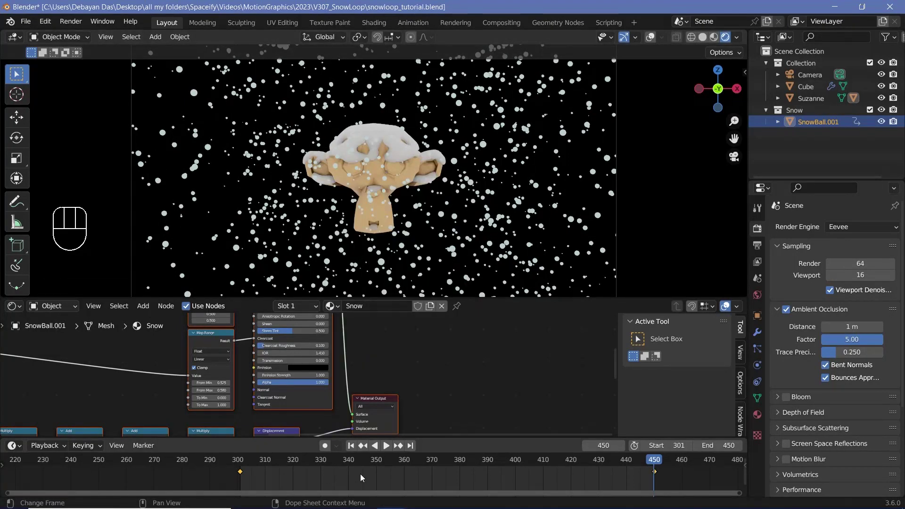
key(t)
key(space)
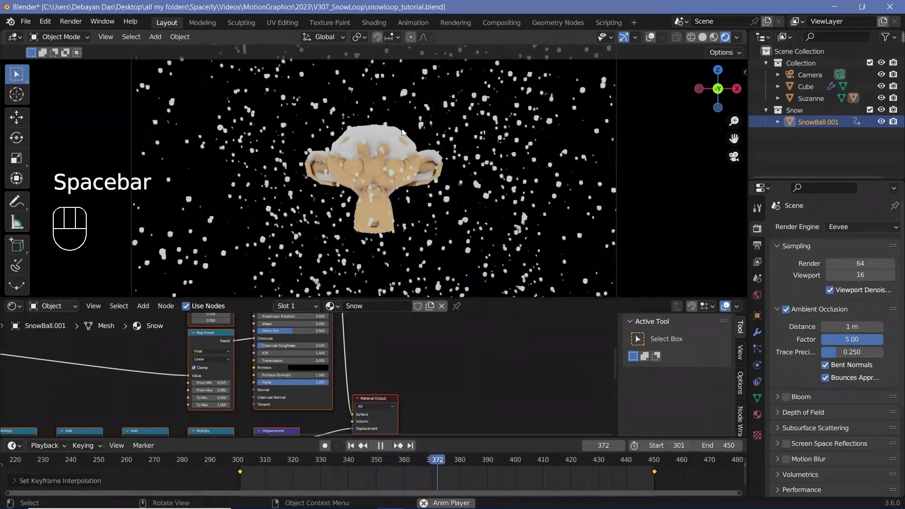